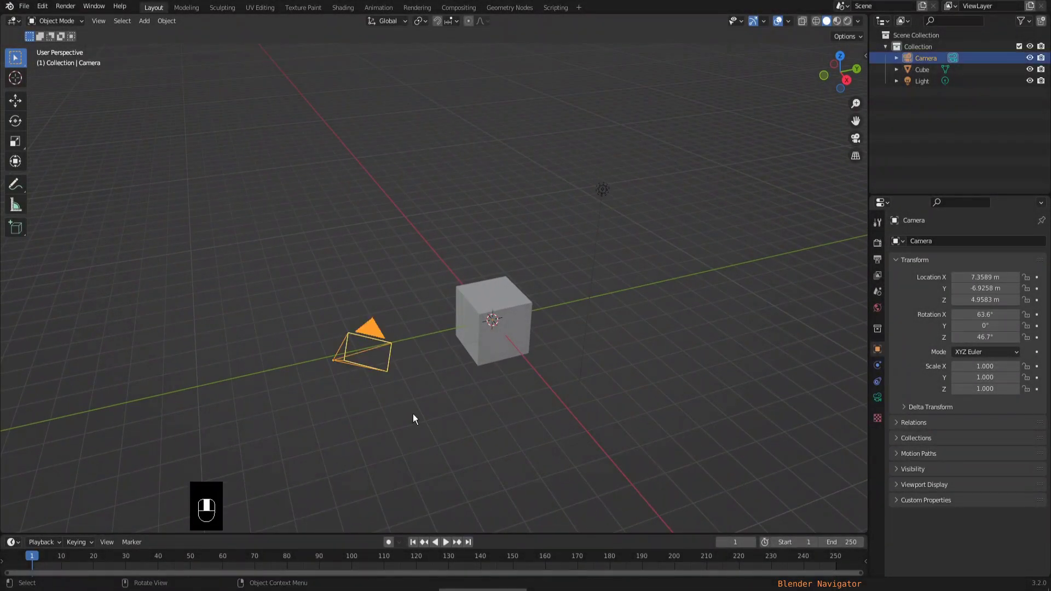
# Hide the default Camera and Light from the viewport
pyautogui.press('h')
pyautogui.click(604, 195)
pyautogui.press('h')
# Delete the default Cube, leaving the grid empty
pyautogui.moveTo(563, 381); pyautogui.dragTo(509, 364)
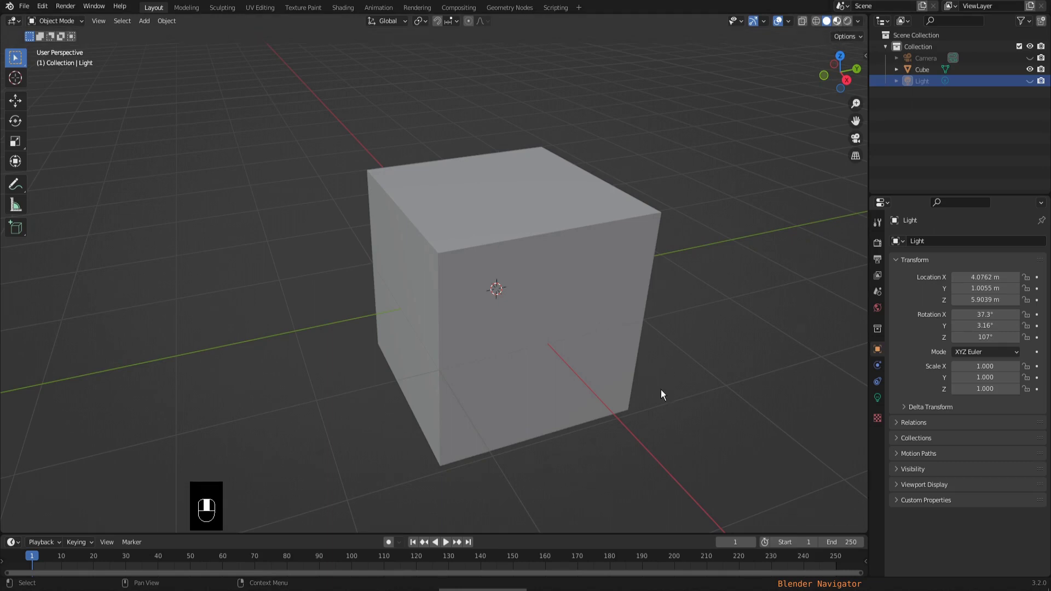
pyautogui.moveTo(650, 354); pyautogui.dragTo(709, 423)
pyautogui.moveTo(708, 424); pyautogui.dragTo(586, 363)
pyautogui.press('Delete')
pyautogui.click(586, 363)
pyautogui.moveTo(587, 363); pyautogui.dragTo(564, 365)
pyautogui.press('Delete')
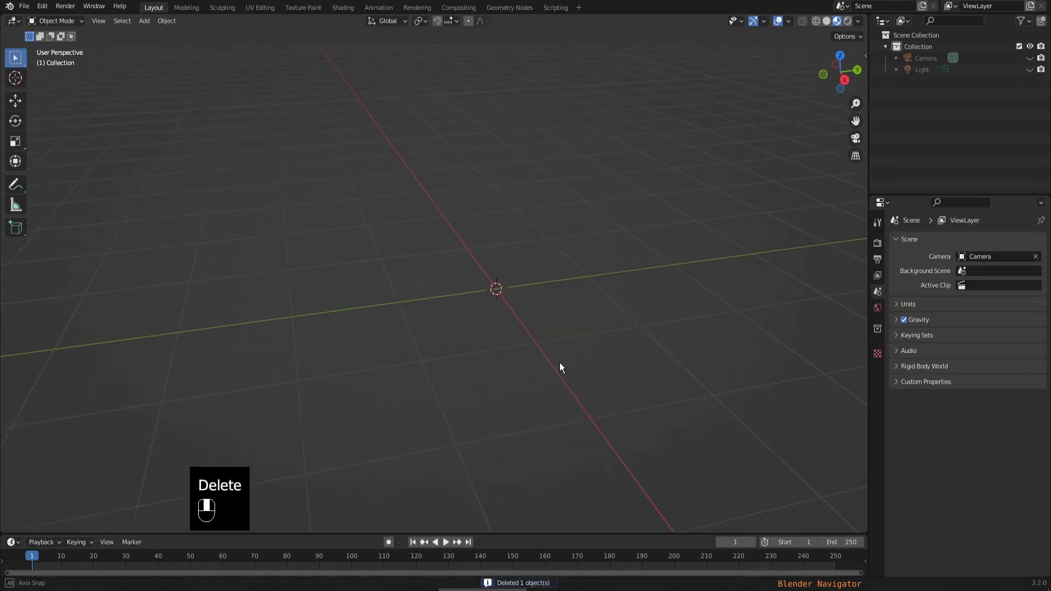
# Add a plane, rotate it 90° on Y and scale it 1.5 along X
pyautogui.press('shift+a')
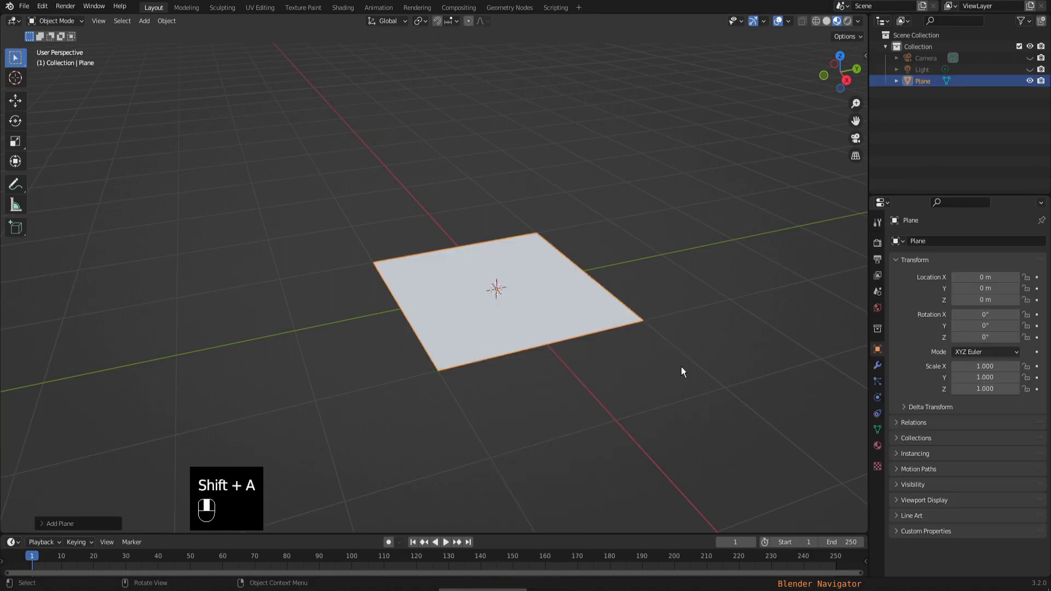
pyautogui.press('r')
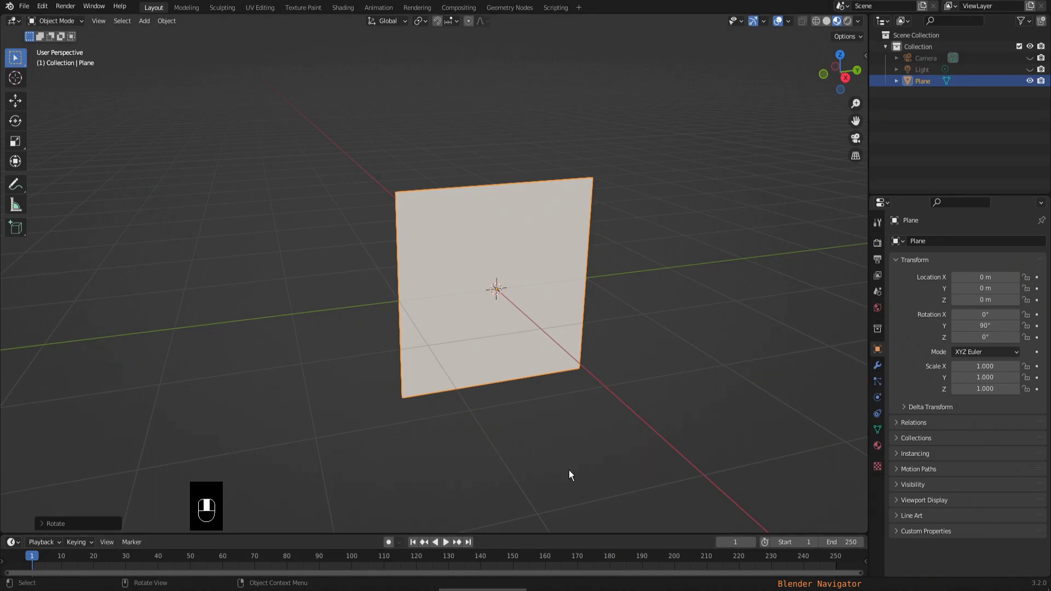
pyautogui.press('s')
pyautogui.moveTo(604, 462); pyautogui.dragTo(567, 379)
pyautogui.click(566, 378)
pyautogui.press('g')
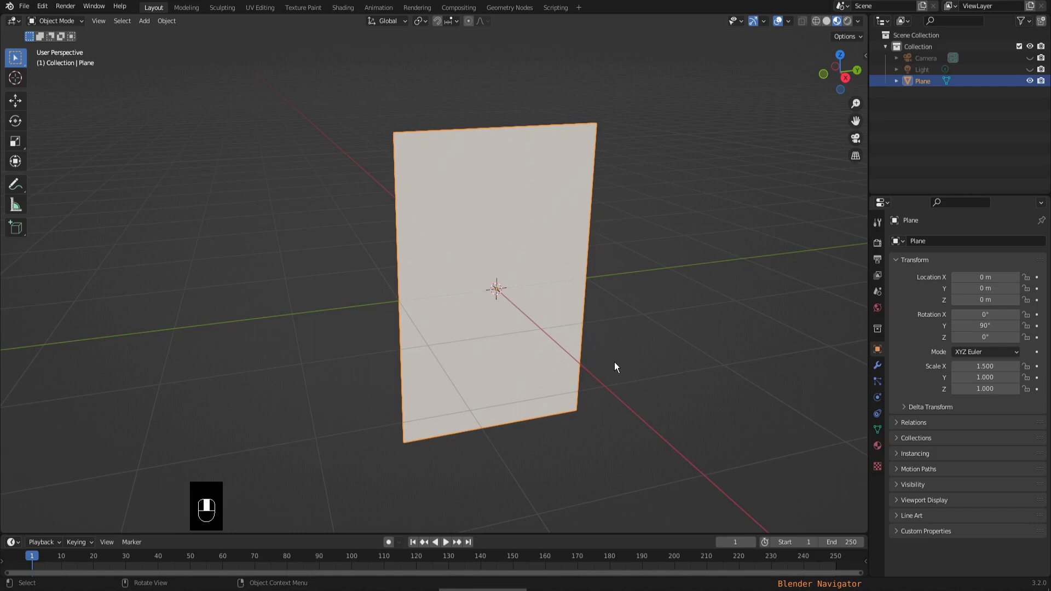
# Raise the plane 1.501 m onto the grid and view it in Right Orthographic
pyautogui.press('g')
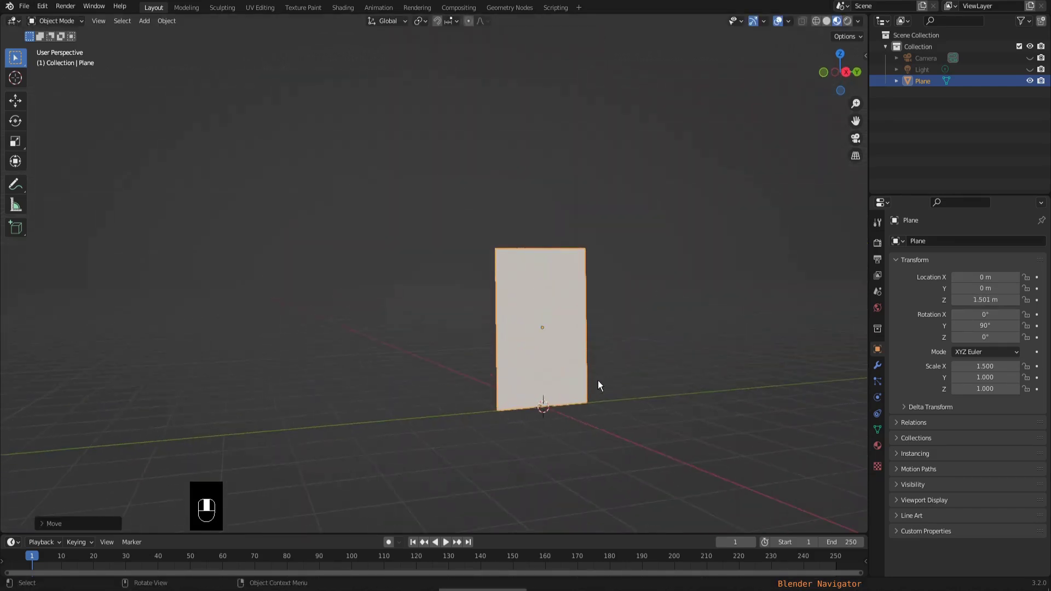
pyautogui.moveTo(610, 380); pyautogui.dragTo(613, 401)
pyautogui.press('KP_1')
pyautogui.press('KP_3')
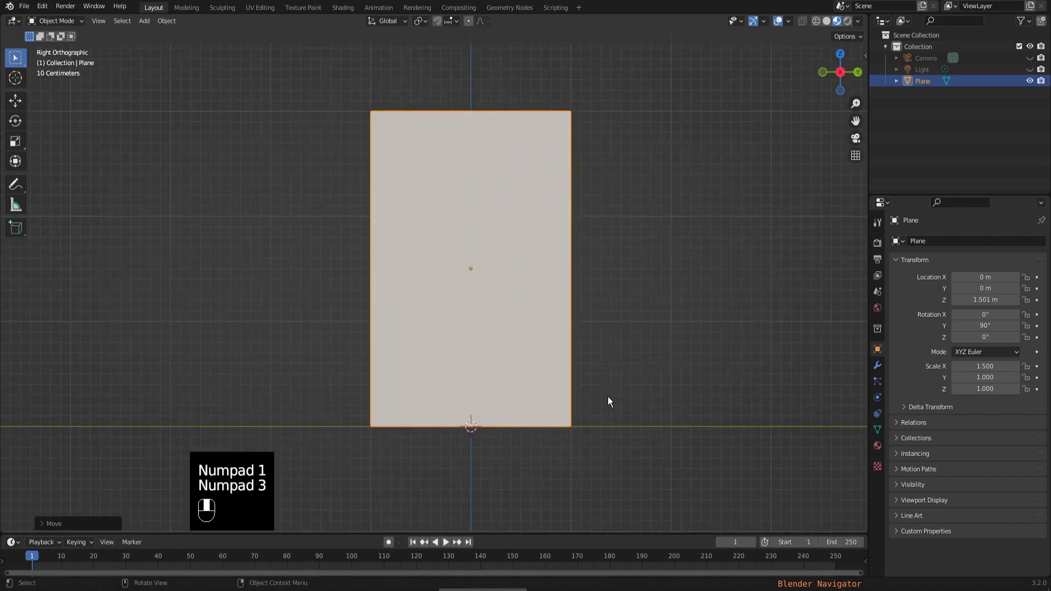
pyautogui.moveTo(505, 246); pyautogui.dragTo(524, 251)
pyautogui.click(676, 307)
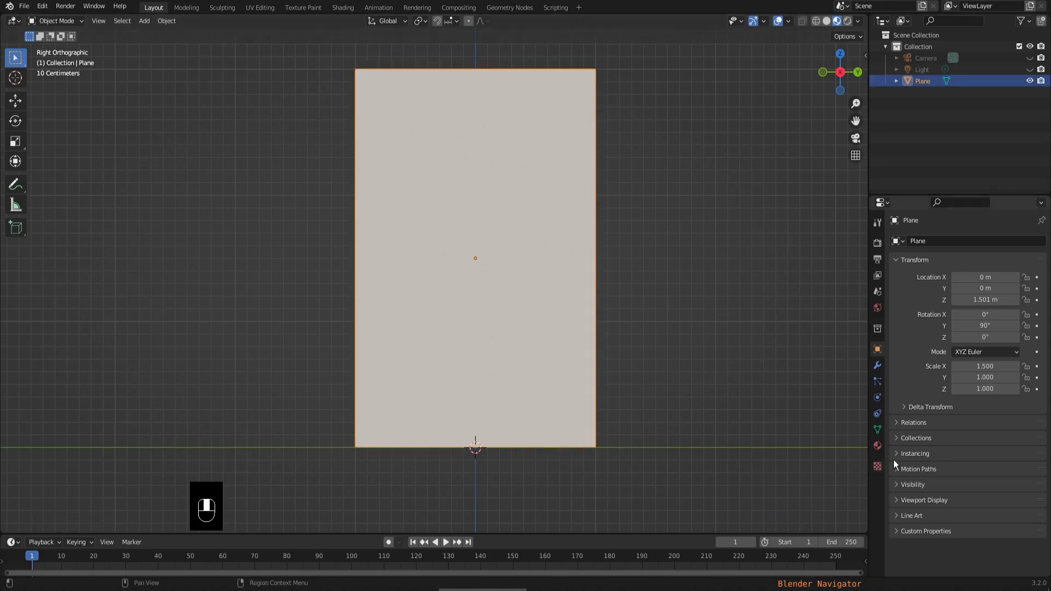
# Bring up the plane's Material Properties to assign the Mona Lisa image material
pyautogui.moveTo(883, 454); pyautogui.dragTo(920, 515)
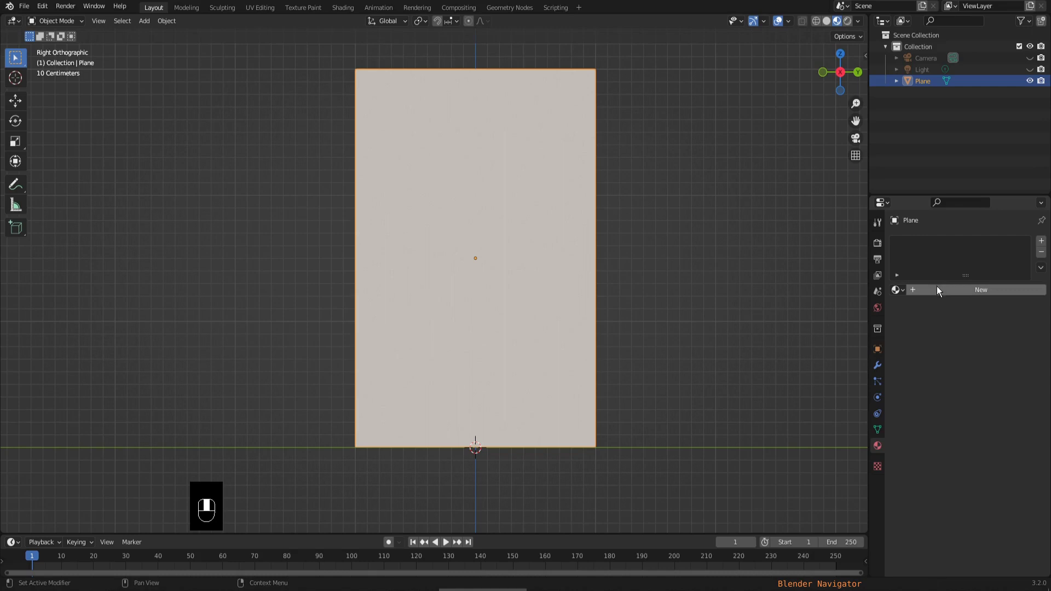
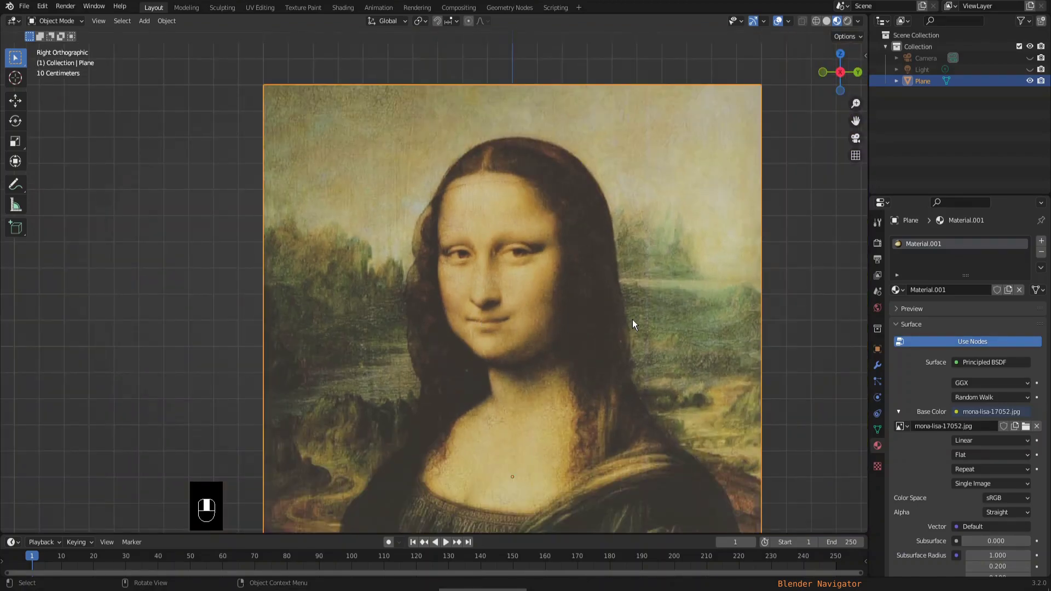
# Knife-cut a rectangle around Mona Lisa's eyes and select that face in face mode
pyautogui.press('Tab')
pyautogui.press('k')
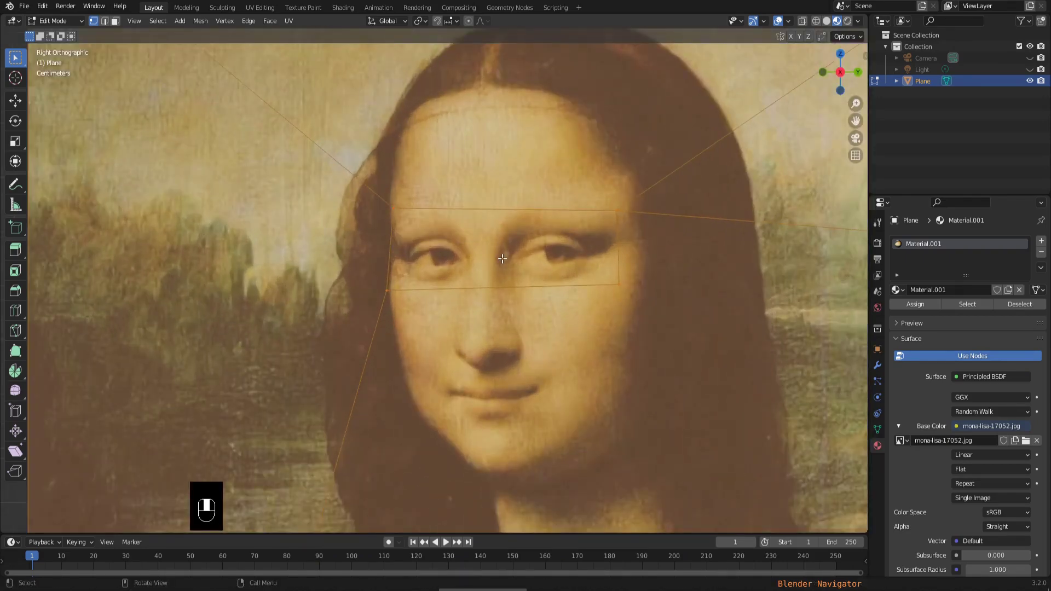
pyautogui.press('F3')
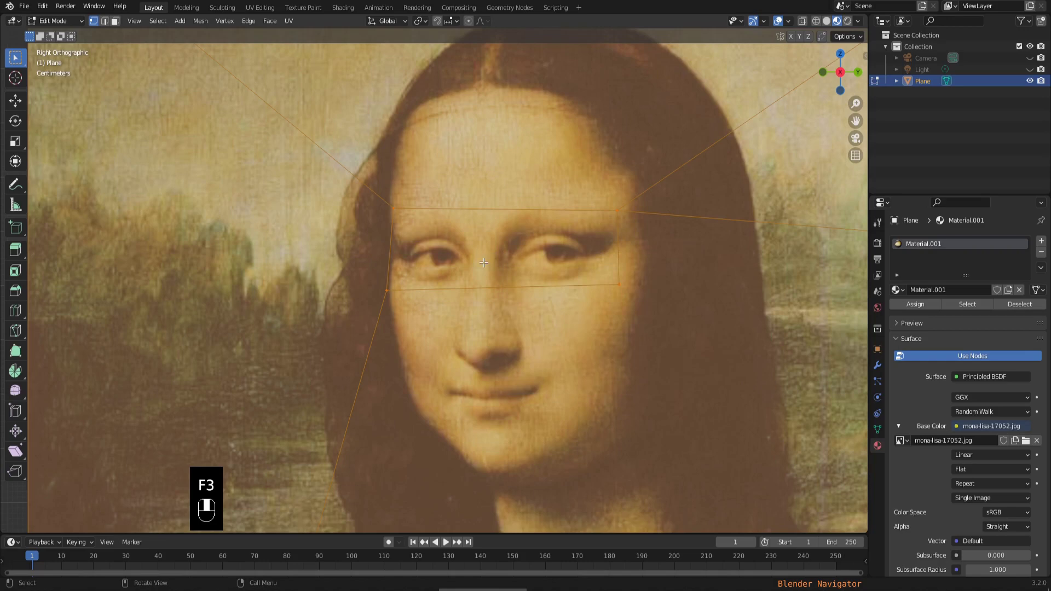
pyautogui.press('3')
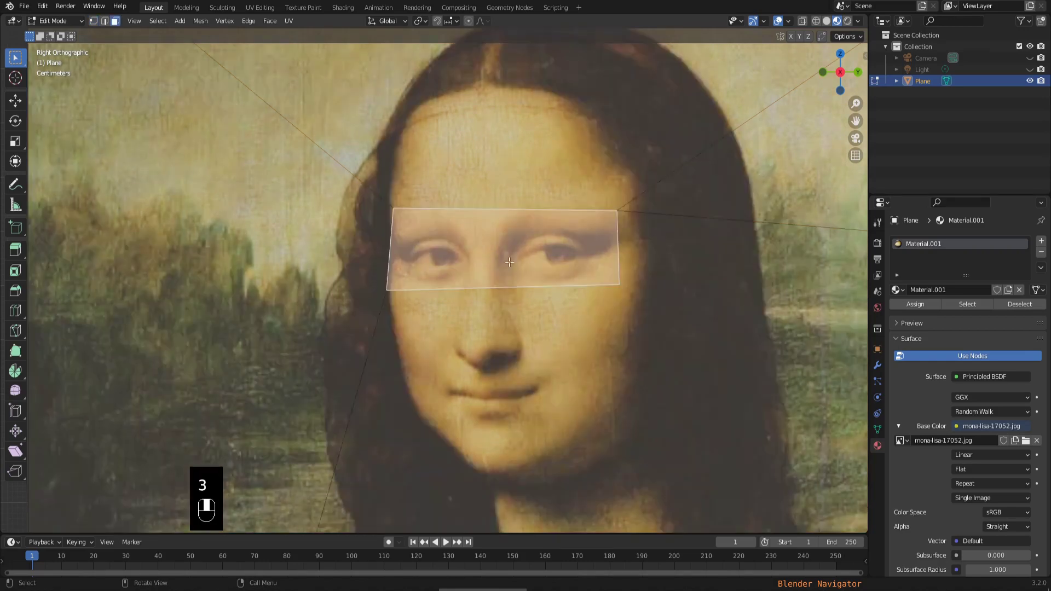
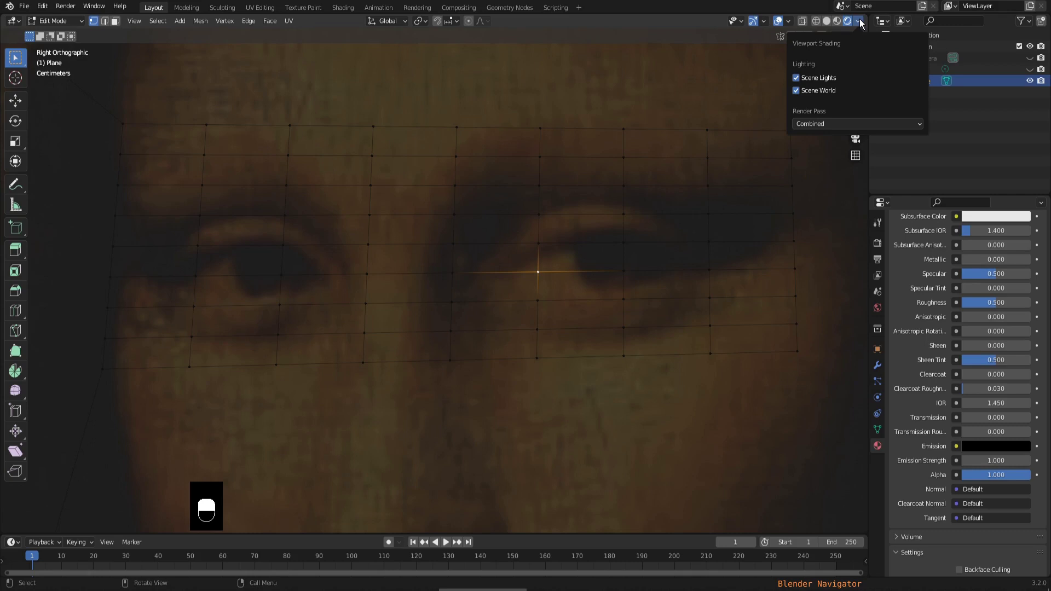
# Adjust the viewport shading and overlays over the subdivided eye grid
pyautogui.moveTo(864, 25); pyautogui.dragTo(793, 24)
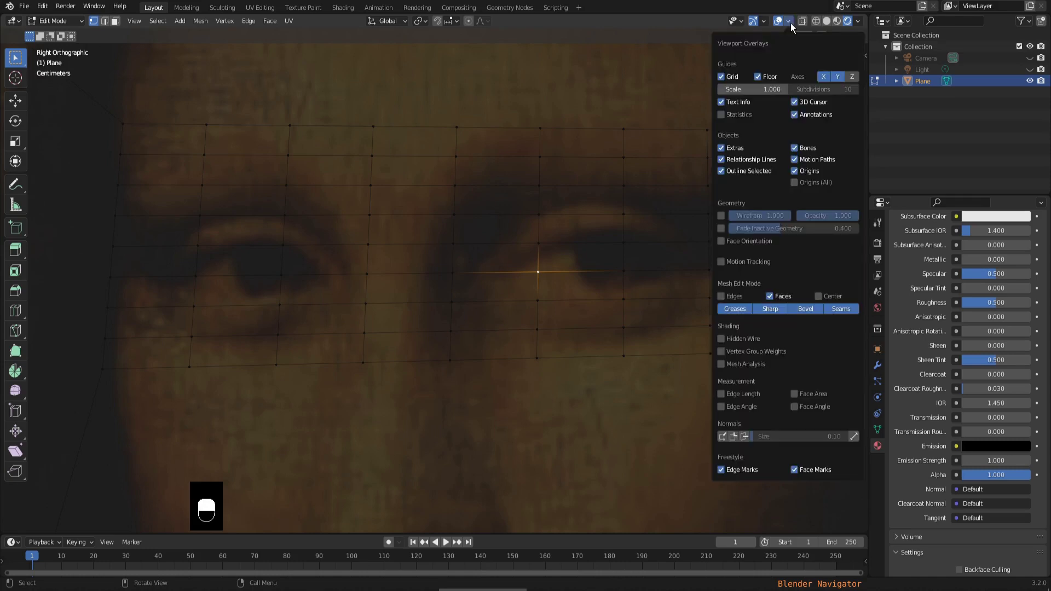
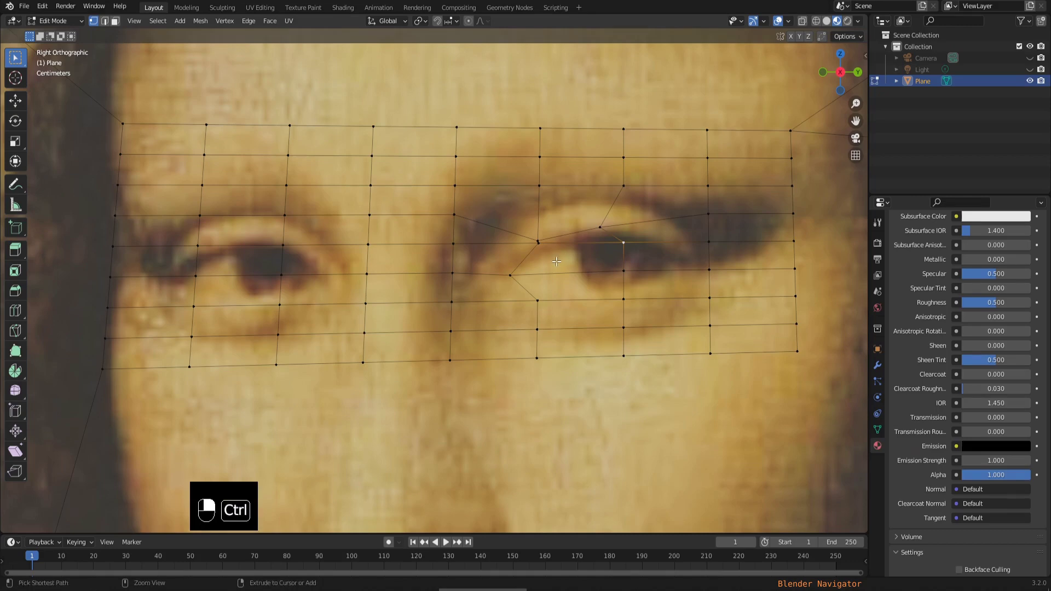
# Undo the last knife cuts near the right eye and zoom onto it
pyautogui.press('ctrl+z')
pyautogui.press('ctrl+z')
pyautogui.press('ctrl+z')
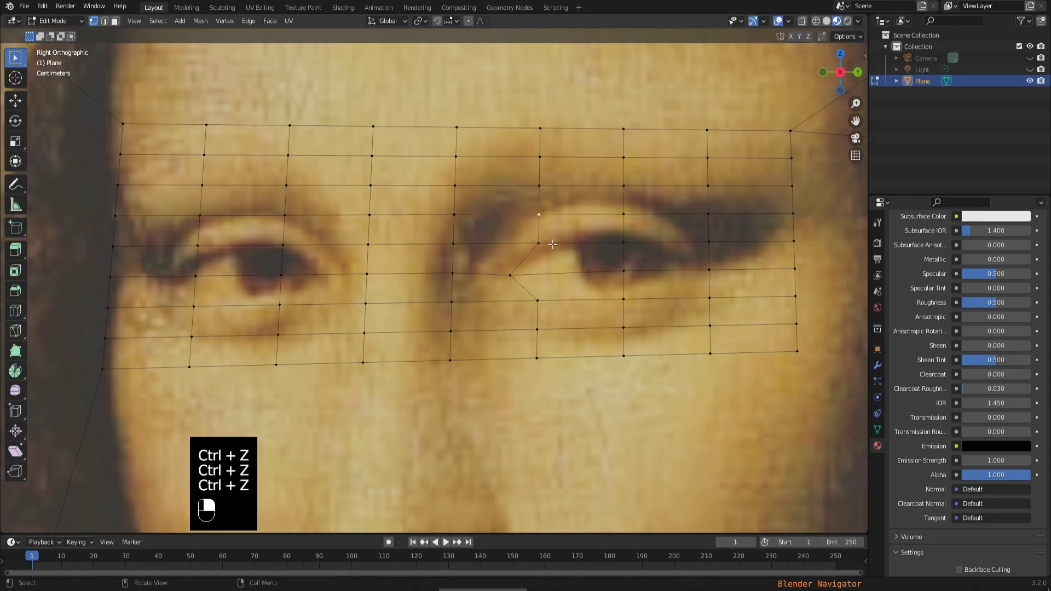
pyautogui.middleClick(541, 239)
pyautogui.moveTo(541, 240); pyautogui.dragTo(629, 300)
# Try moving grid vertices along the right eye's outline, placing one on the lower eyelid
pyautogui.press('g')
pyautogui.middleClick(712, 237)
pyautogui.rightClick(713, 237)
pyautogui.press('g')
pyautogui.middleClick(708, 264)
pyautogui.rightClick(709, 265)
pyautogui.press('g')
pyautogui.press('g')
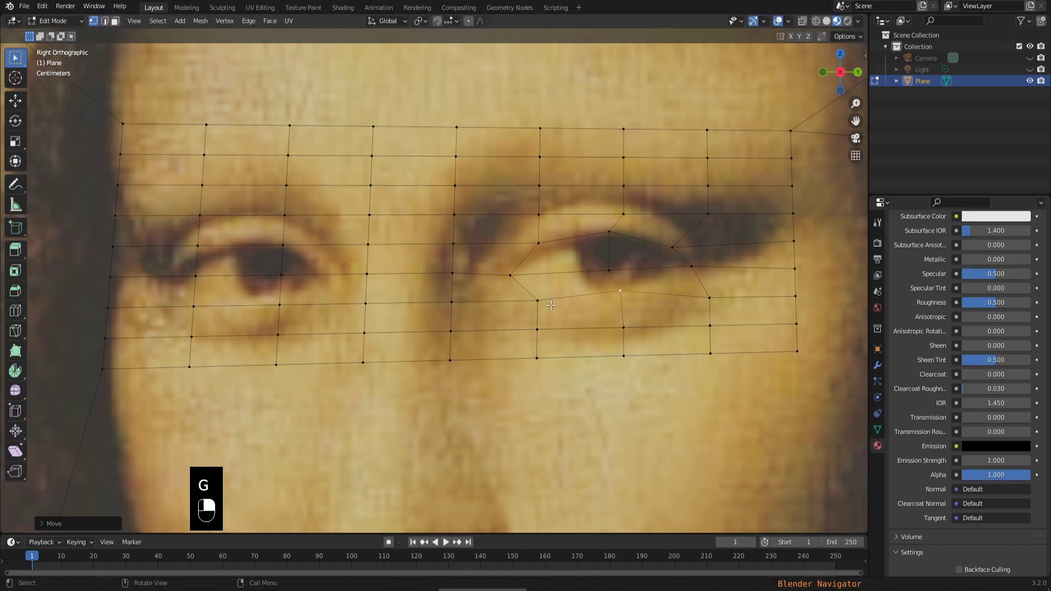
# Move the vertex below the right eye onto the lower lid and pull back to see both eyes
pyautogui.click(541, 299)
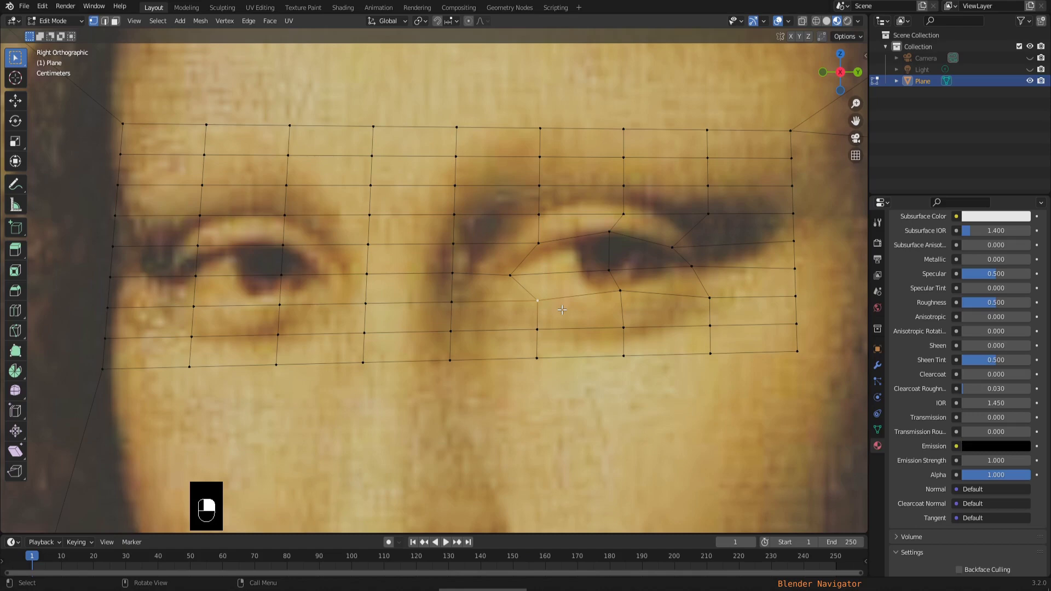
pyautogui.press('g')
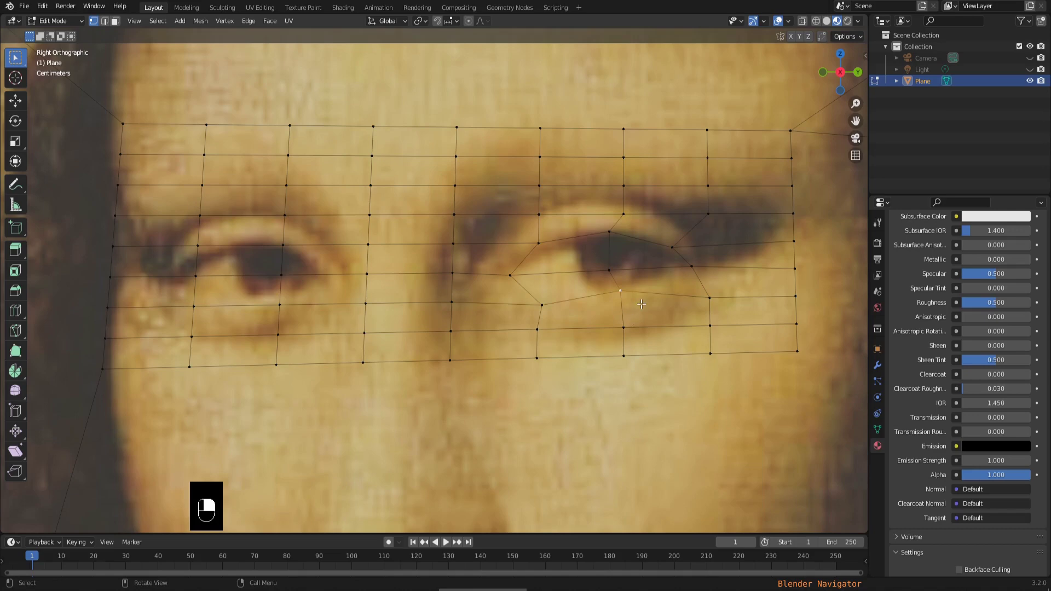
pyautogui.press('g')
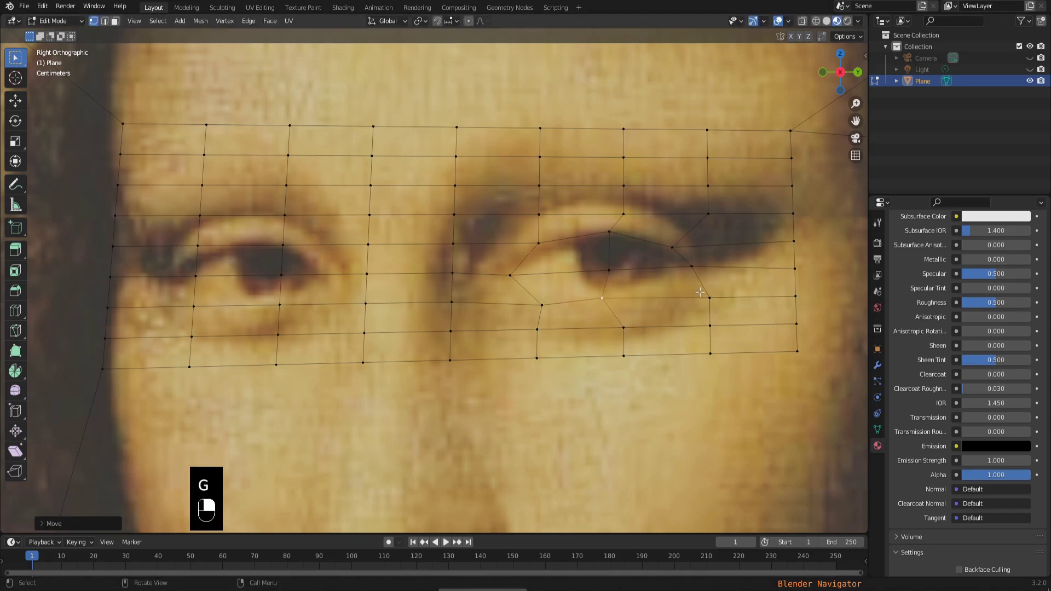
pyautogui.click(713, 294)
pyautogui.press('g')
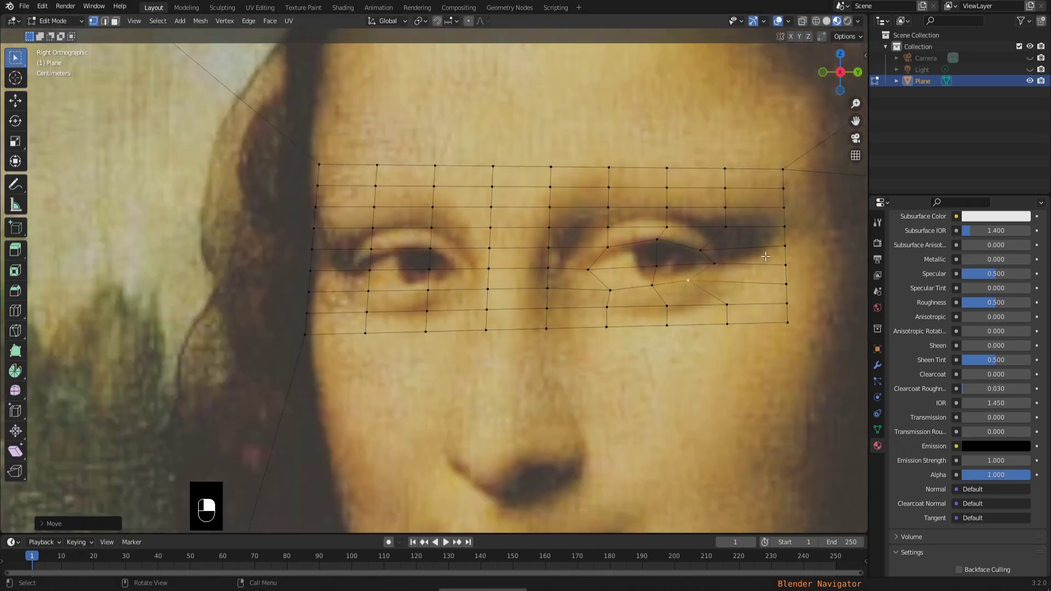
# Move several grid vertices onto the left eye's eyelid line and toward its corner
pyautogui.moveTo(433, 268); pyautogui.dragTo(368, 253)
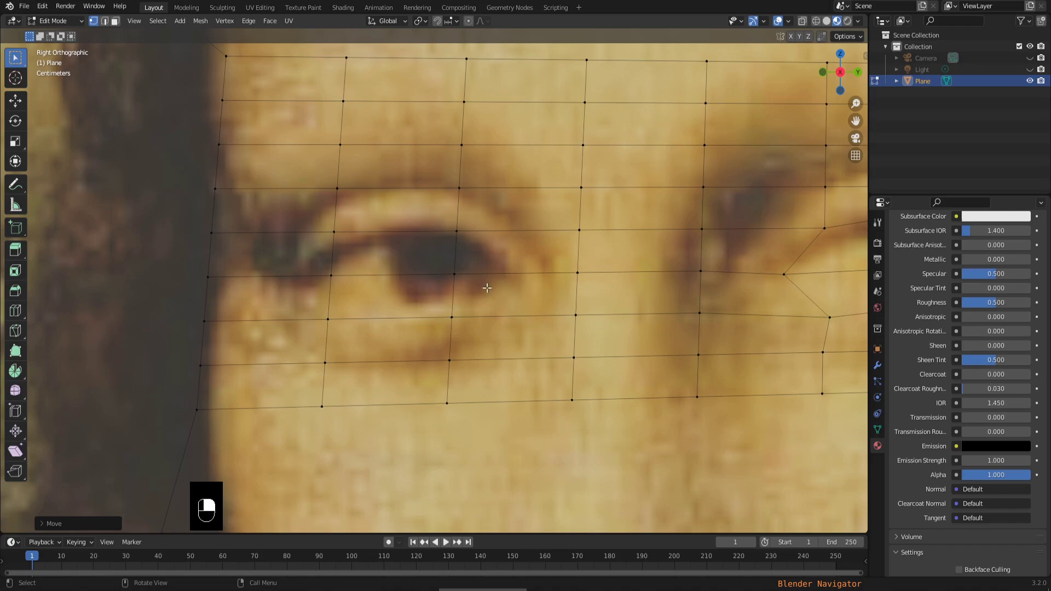
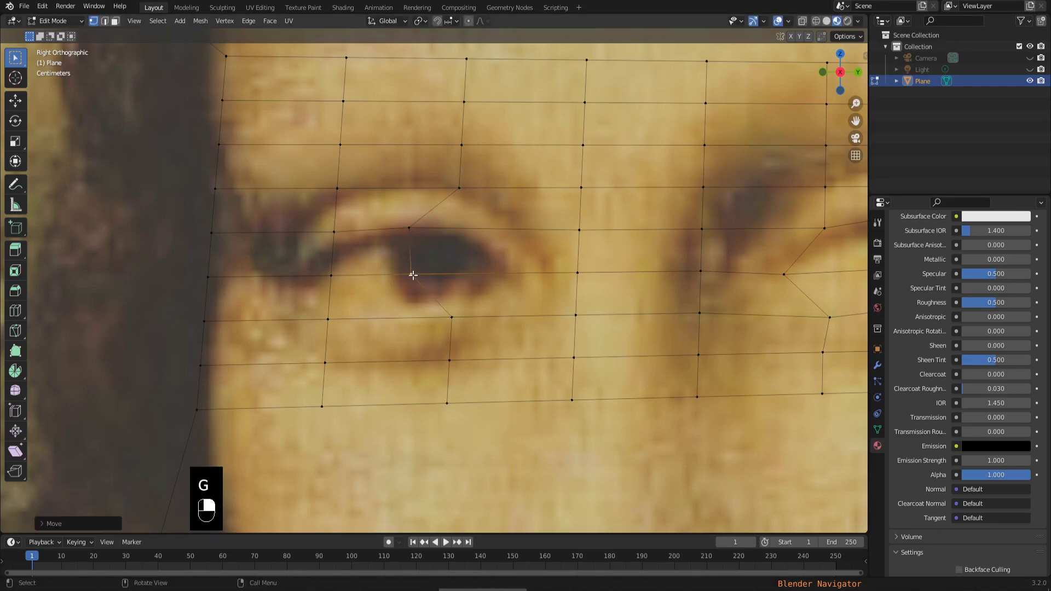
pyautogui.middleClick(453, 317)
pyautogui.moveTo(449, 319); pyautogui.dragTo(574, 313)
pyautogui.press('g')
pyautogui.middleClick(574, 313)
pyautogui.moveTo(575, 313); pyautogui.dragTo(574, 268)
pyautogui.press('g')
pyautogui.middleClick(573, 269)
pyautogui.moveTo(576, 272); pyautogui.dragTo(572, 228)
pyautogui.press('g')
# Reposition the left eye's upper-lid and corner vertices onto its outline
pyautogui.middleClick(580, 225)
pyautogui.rightClick(581, 226)
pyautogui.press('g')
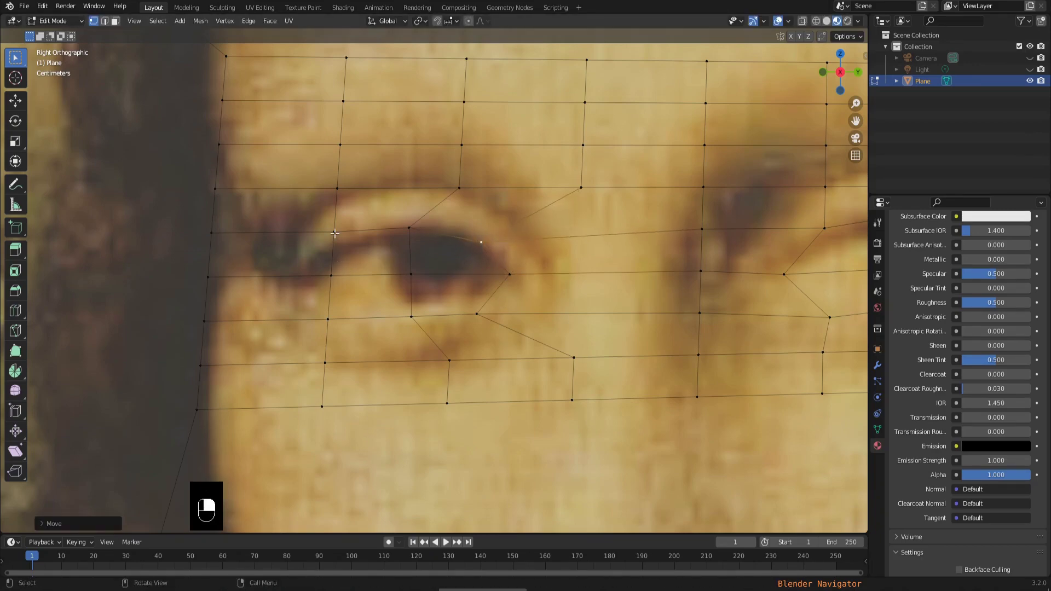
pyautogui.press('g')
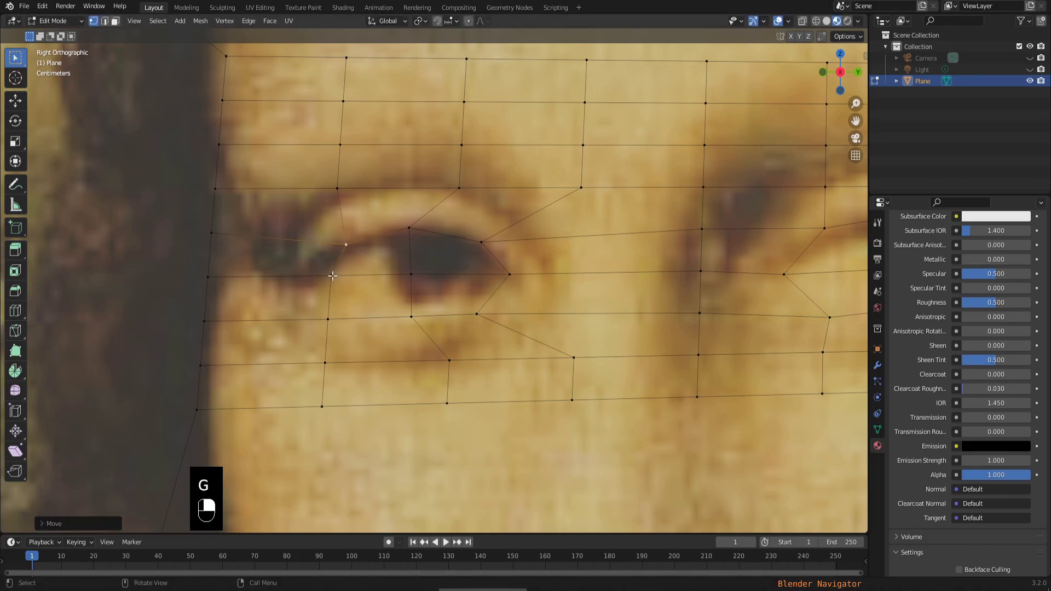
pyautogui.click(333, 272)
pyautogui.middleClick(333, 272)
pyautogui.rightClick(334, 272)
pyautogui.press('g')
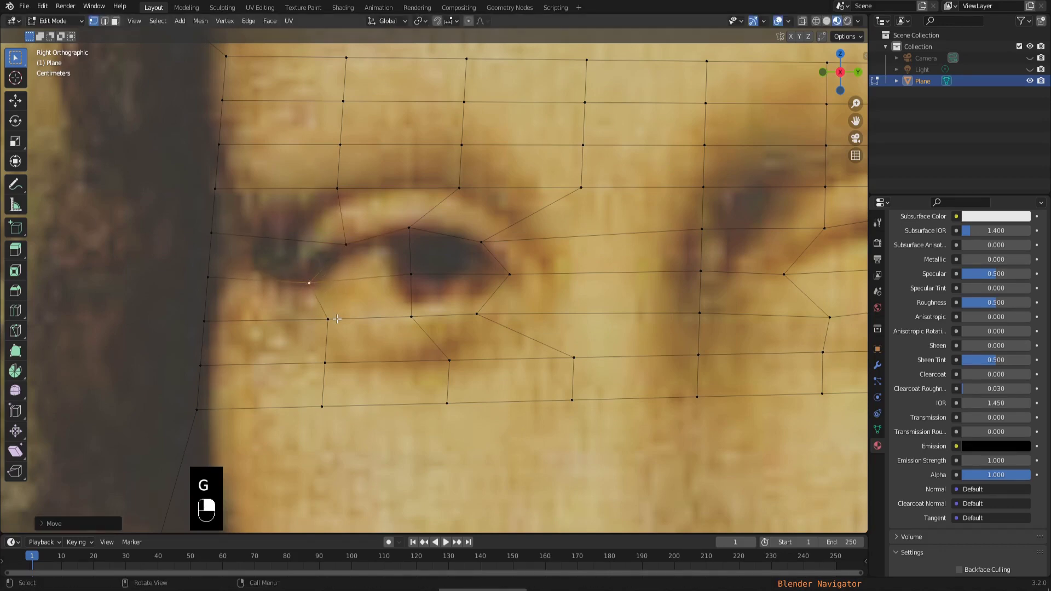
pyautogui.click(327, 317)
pyautogui.middleClick(327, 317)
pyautogui.rightClick(328, 318)
pyautogui.press('g')
pyautogui.moveTo(333, 320); pyautogui.dragTo(433, 316)
# Refine remaining vertices along both eyes so the grid edges trace each outline
pyautogui.press('g')
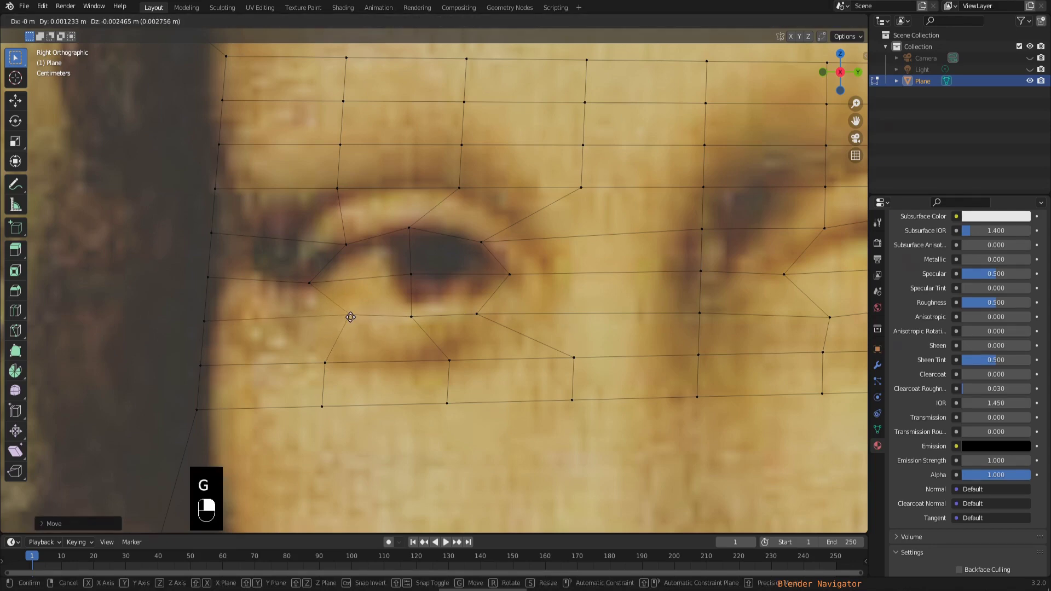
pyautogui.middleClick(413, 312)
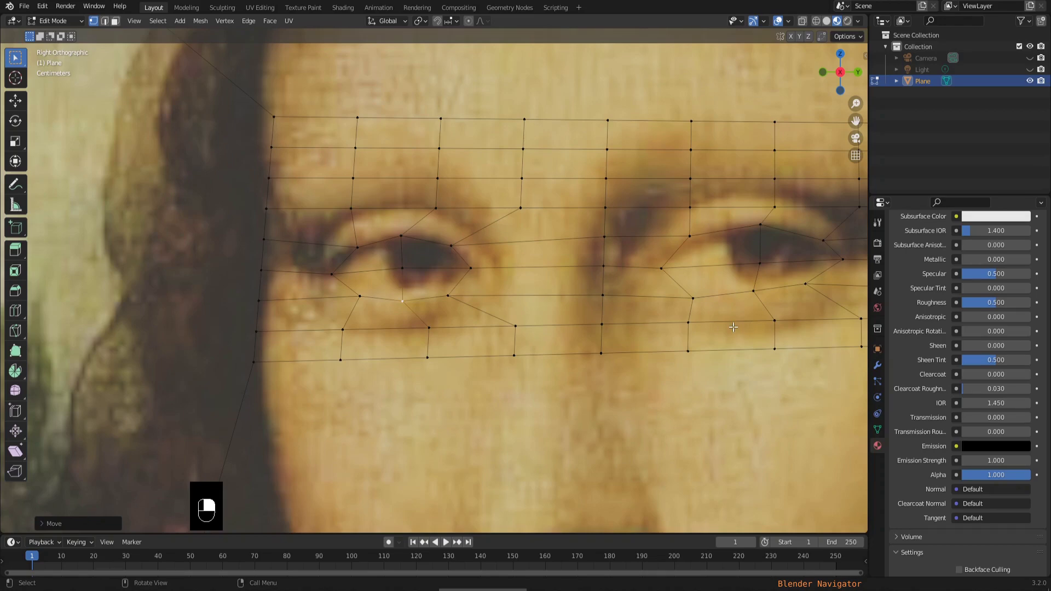
pyautogui.moveTo(692, 295); pyautogui.dragTo(734, 338)
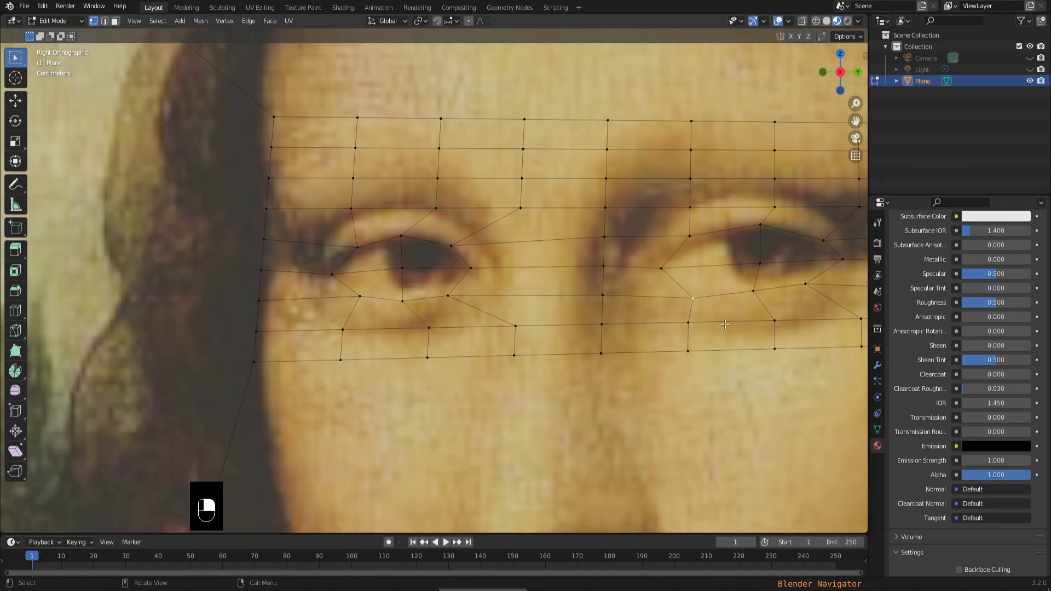
pyautogui.press('g')
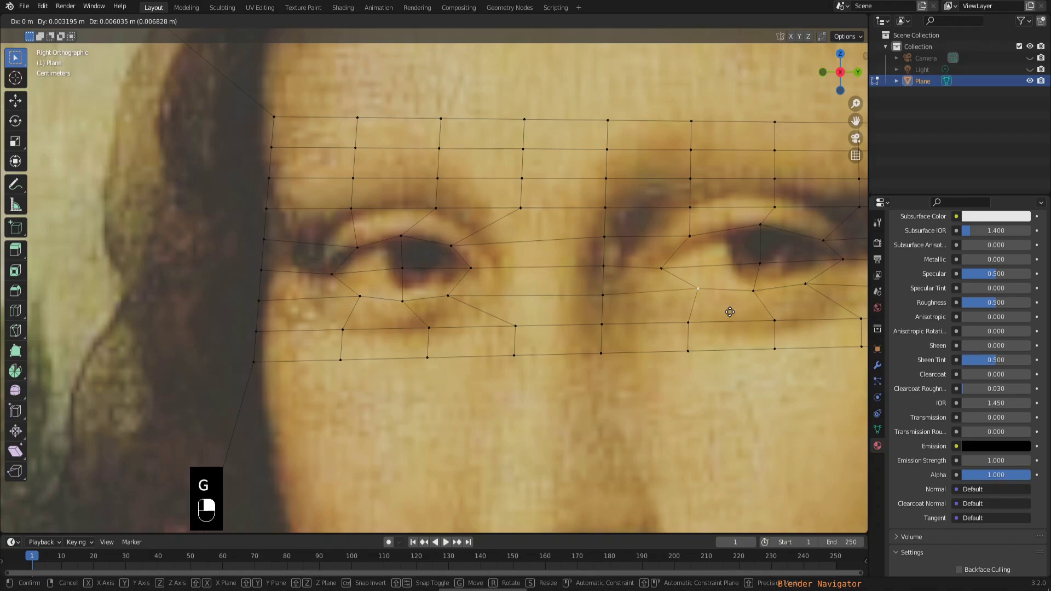
pyautogui.press('g')
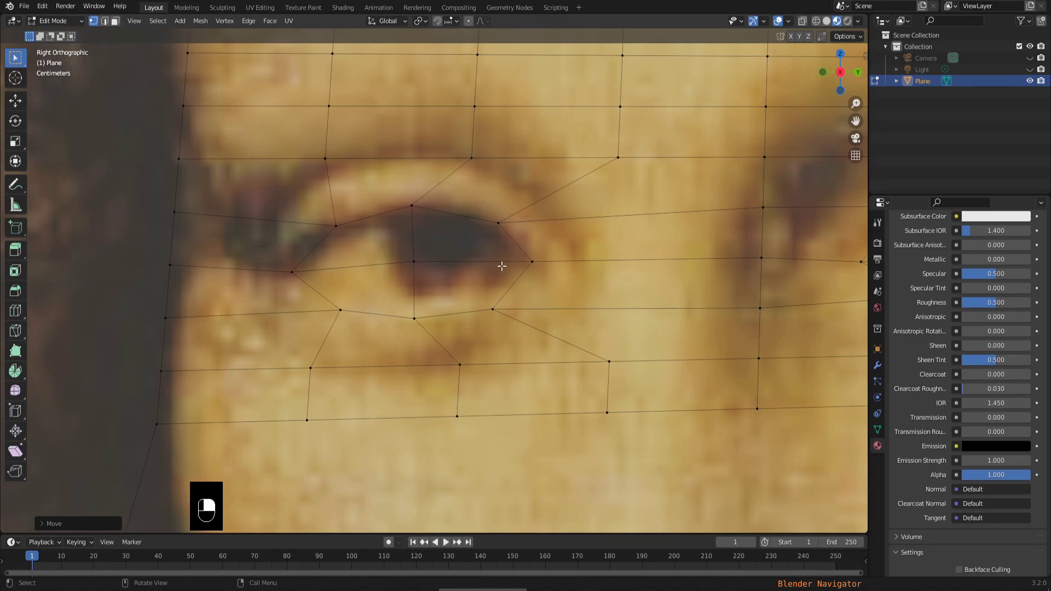
pyautogui.middleClick(536, 259)
pyautogui.press('g')
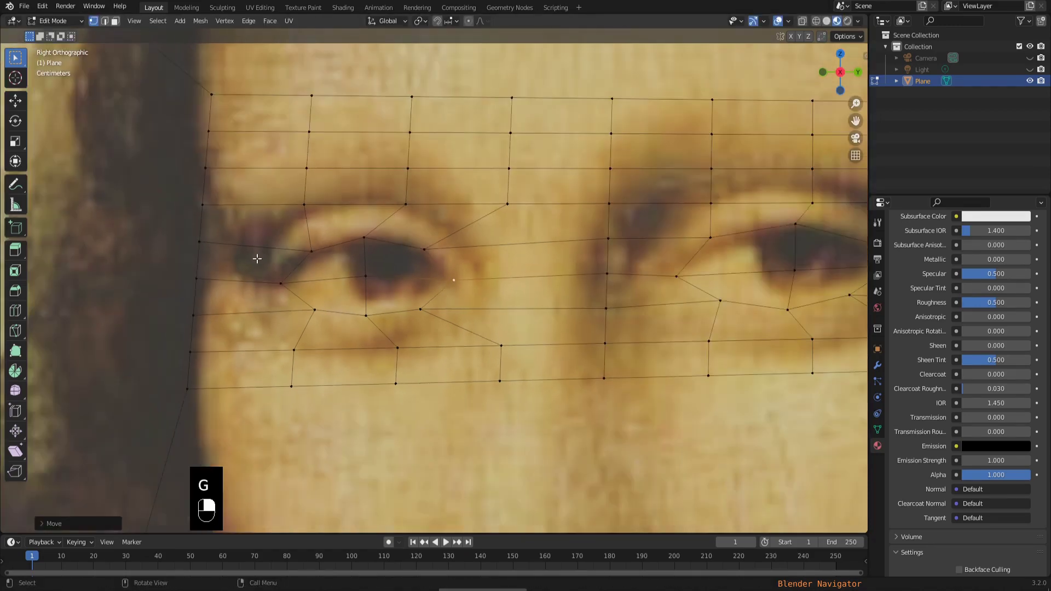
# Add Basis and Key 1 shape keys in the plane's Object Data properties
pyautogui.click(297, 305)
pyautogui.middleClick(292, 295)
pyautogui.moveTo(293, 295); pyautogui.dragTo(867, 40)
pyautogui.press('g')
pyautogui.middleClick(338, 250)
pyautogui.rightClick(338, 250)
pyautogui.press('g')
# With Key 1 active, lower the right eye's upper-lid vertices onto the lower lid
pyautogui.moveTo(868, 40); pyautogui.dragTo(881, 431)
pyautogui.moveTo(882, 431); pyautogui.dragTo(1043, 353)
pyautogui.press('Tab')
pyautogui.moveTo(1044, 353); pyautogui.dragTo(554, 233)
pyautogui.press('Tab')
pyautogui.moveTo(554, 234); pyautogui.dragTo(865, 36)
pyautogui.press('Escape')
pyautogui.moveTo(865, 35); pyautogui.dragTo(644, 263)
pyautogui.press('g')
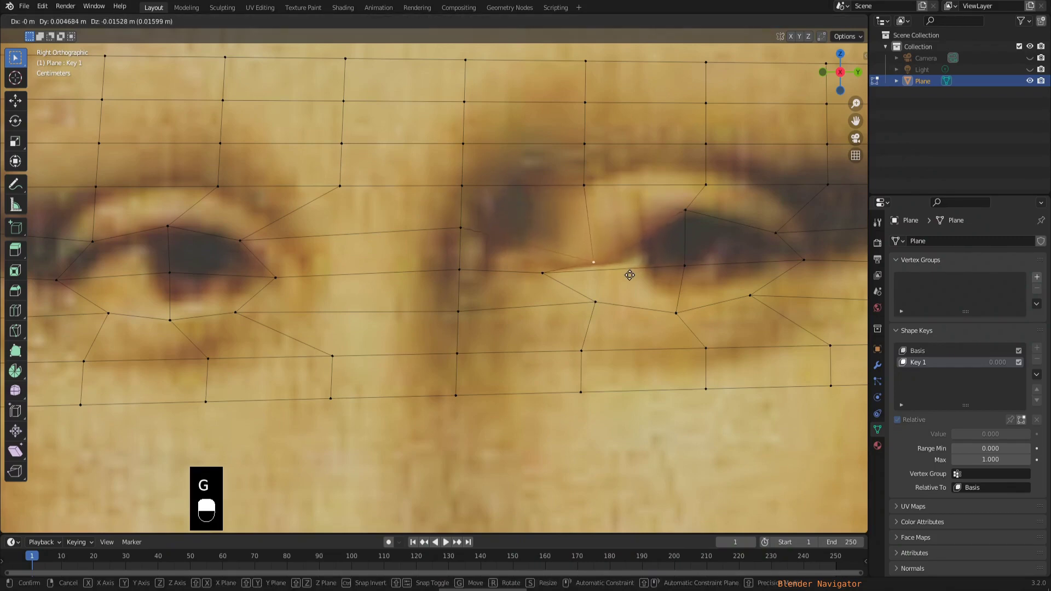
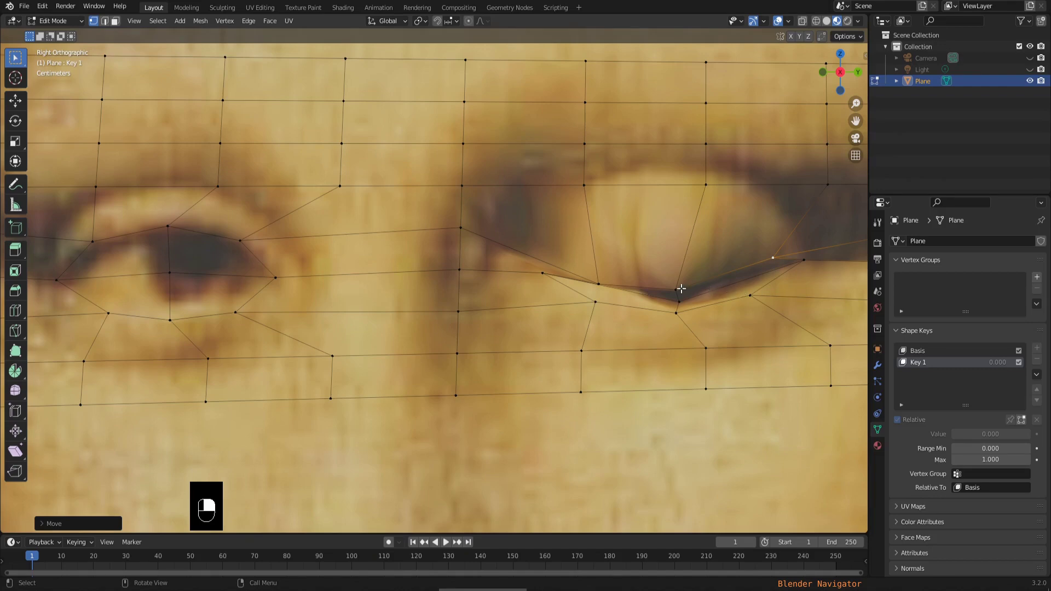
# Tuck the remaining right-eye upper-lid vertices snugly along the lower lid in Key 1
pyautogui.middleClick(682, 284)
pyautogui.rightClick(682, 285)
pyautogui.press('g')
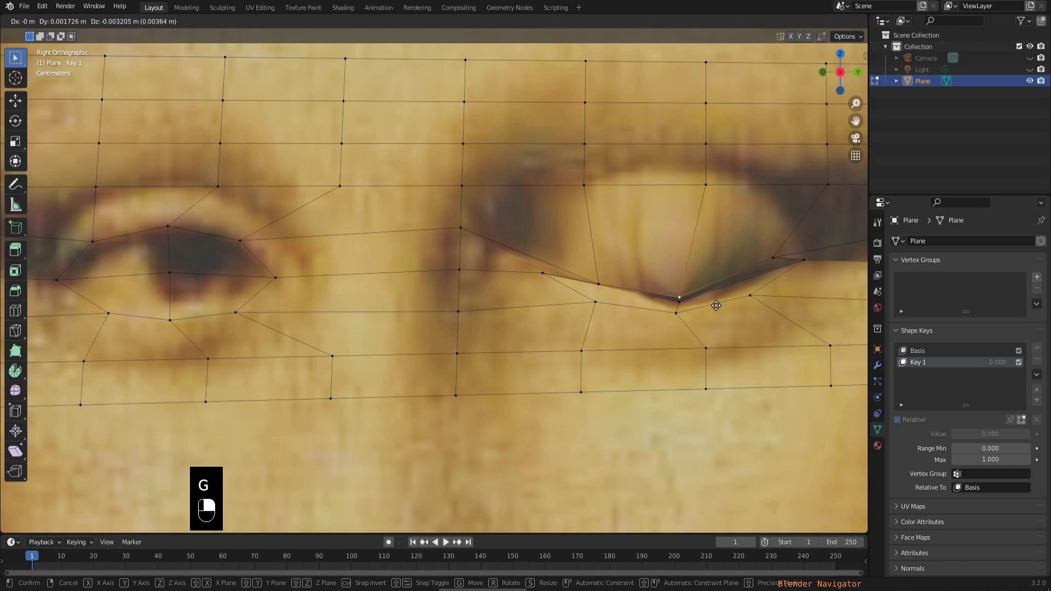
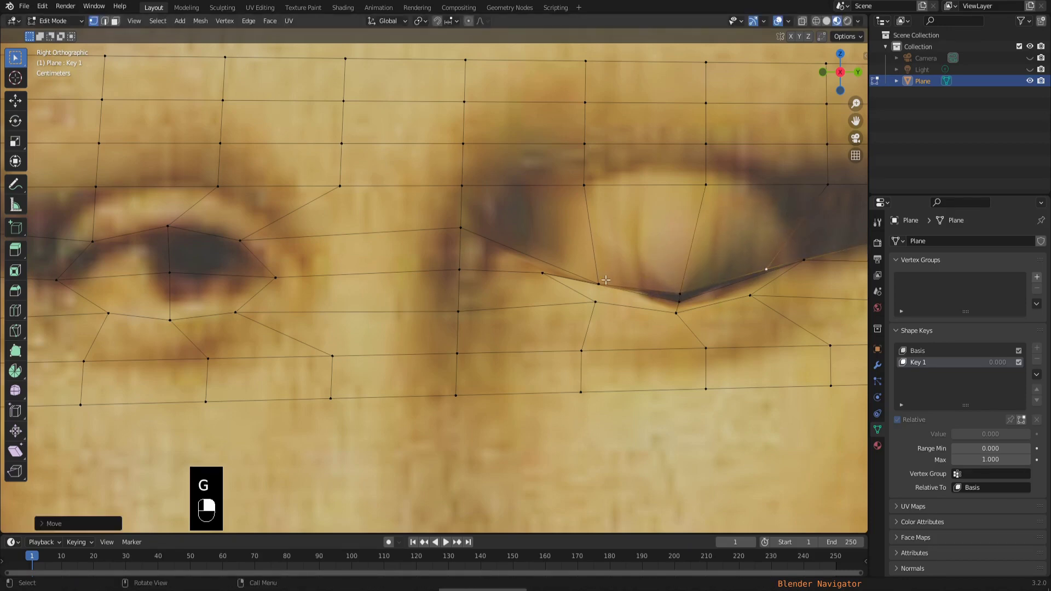
pyautogui.press('g')
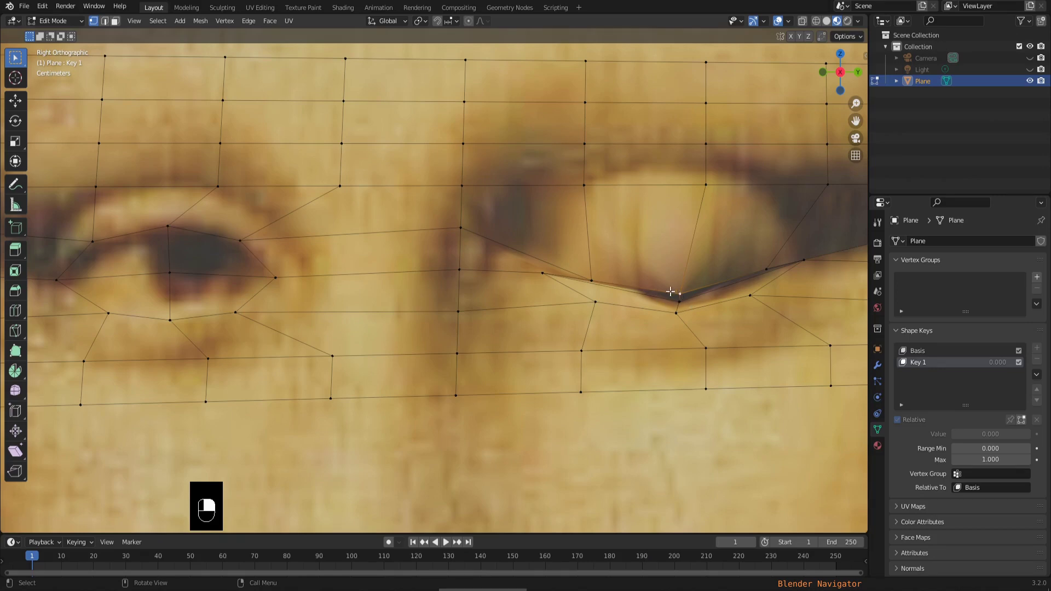
pyautogui.middleClick(682, 300)
pyautogui.rightClick(682, 300)
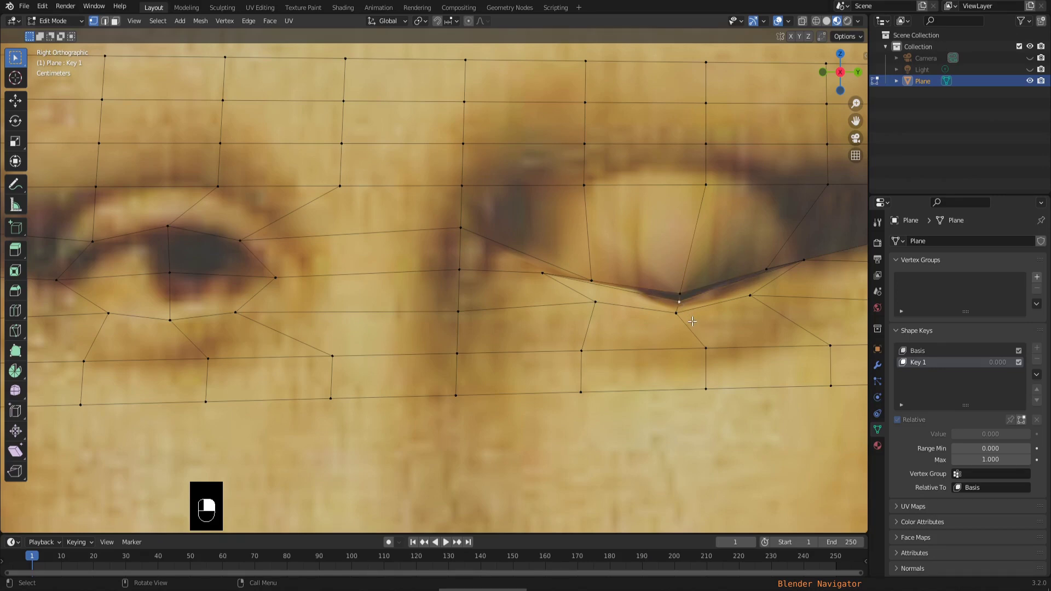
pyautogui.press('g')
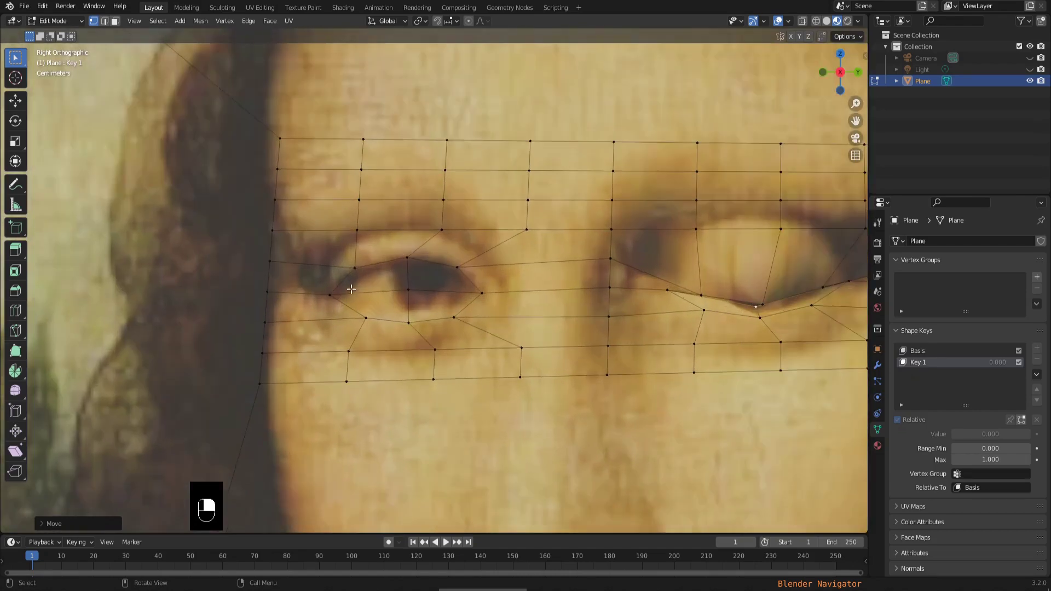
# Lower the left eye's first upper-lid and corner vertices onto the lower lid in Key 1
pyautogui.middleClick(442, 303)
pyautogui.rightClick(441, 303)
pyautogui.press('g')
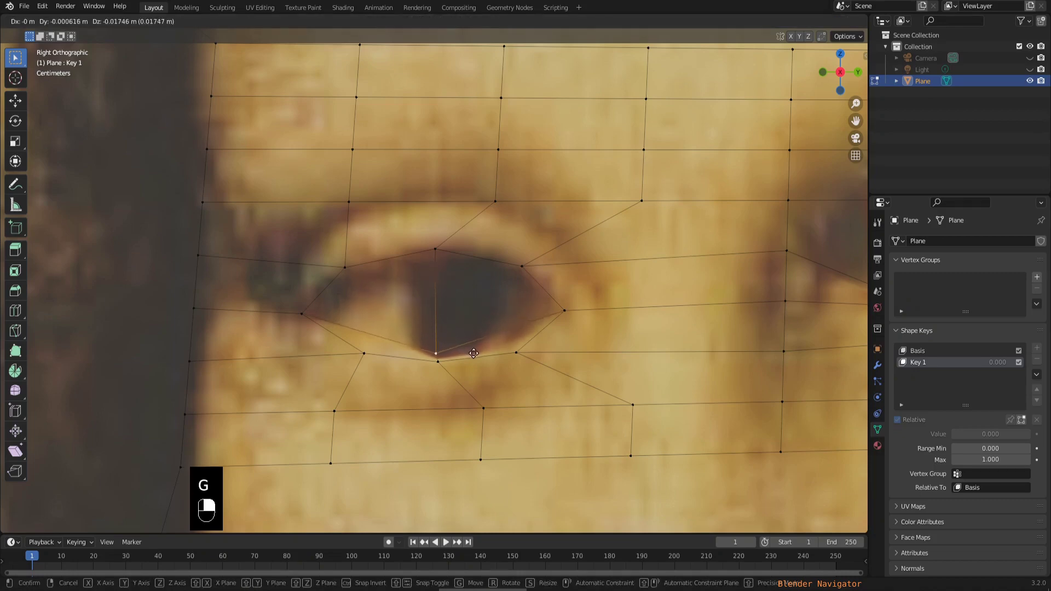
pyautogui.press('g')
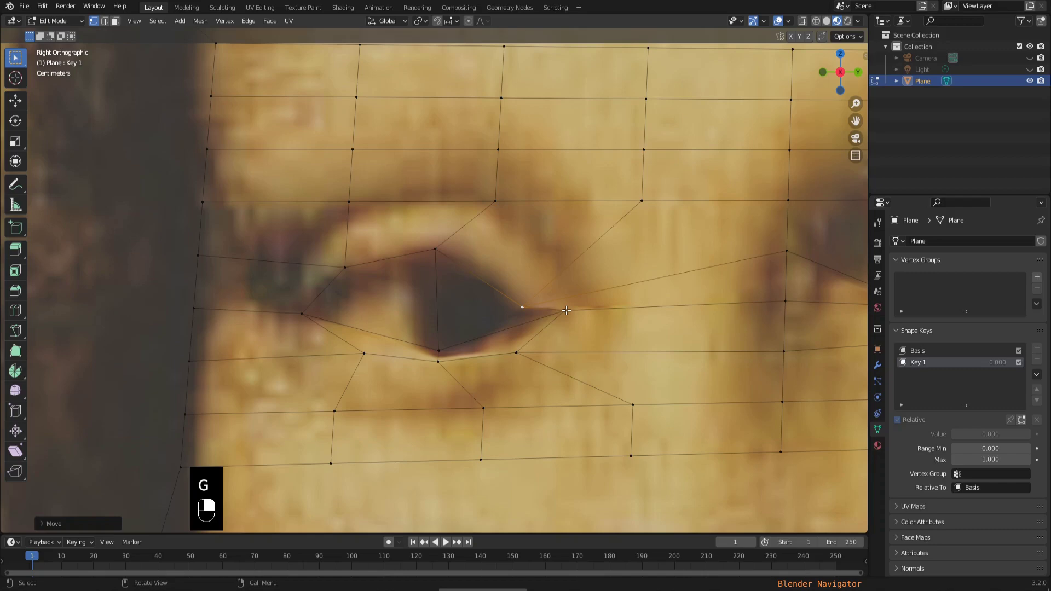
pyautogui.middleClick(565, 305)
pyautogui.press('g')
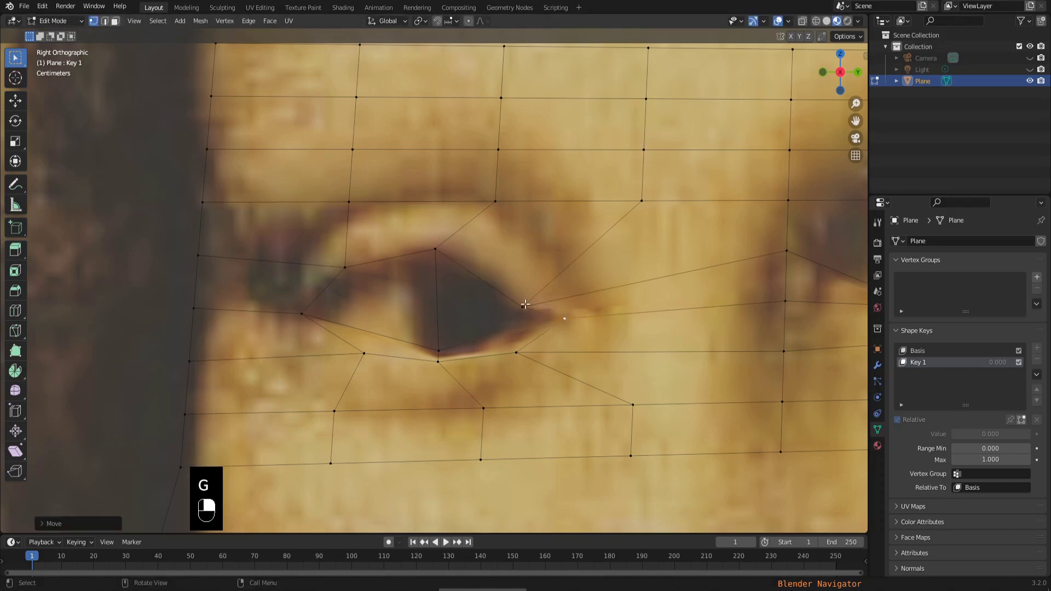
pyautogui.press('g')
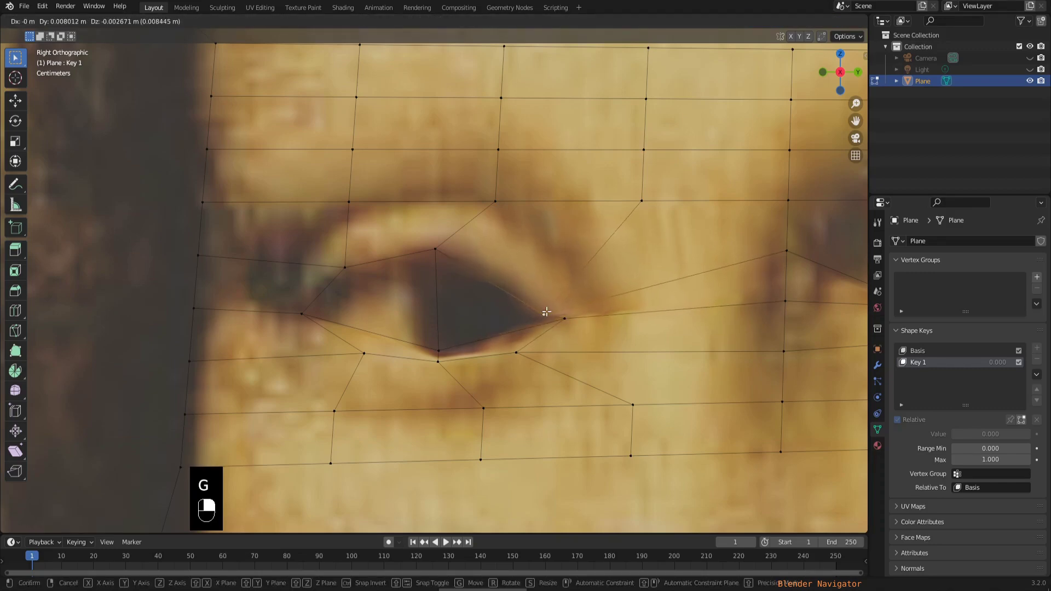
# Lower the rest of the left eye's upper lid so both eyes close in Key 1
pyautogui.middleClick(436, 246)
pyautogui.press('g')
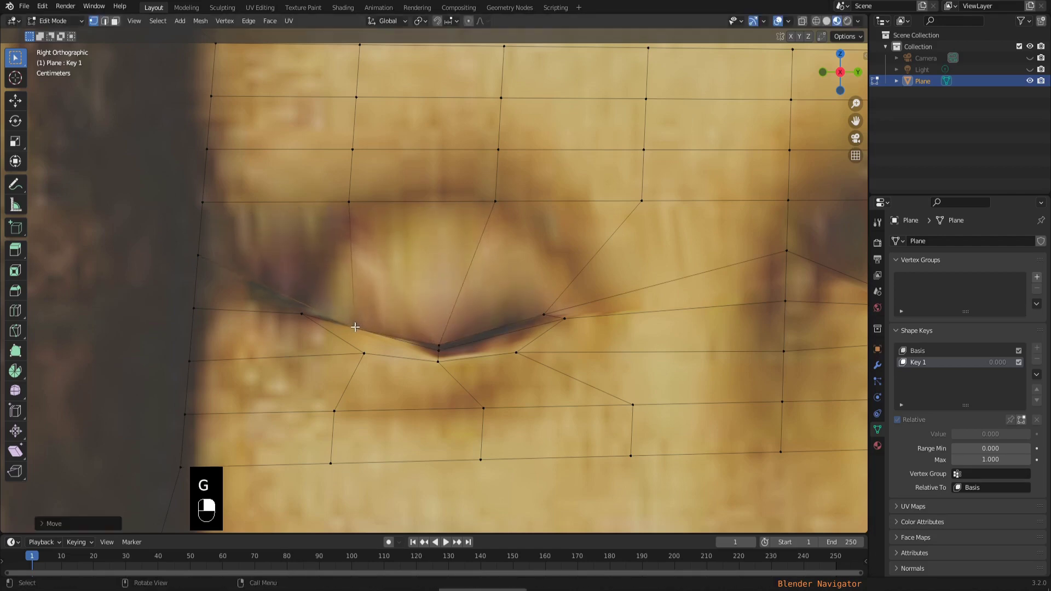
pyautogui.middleClick(440, 341)
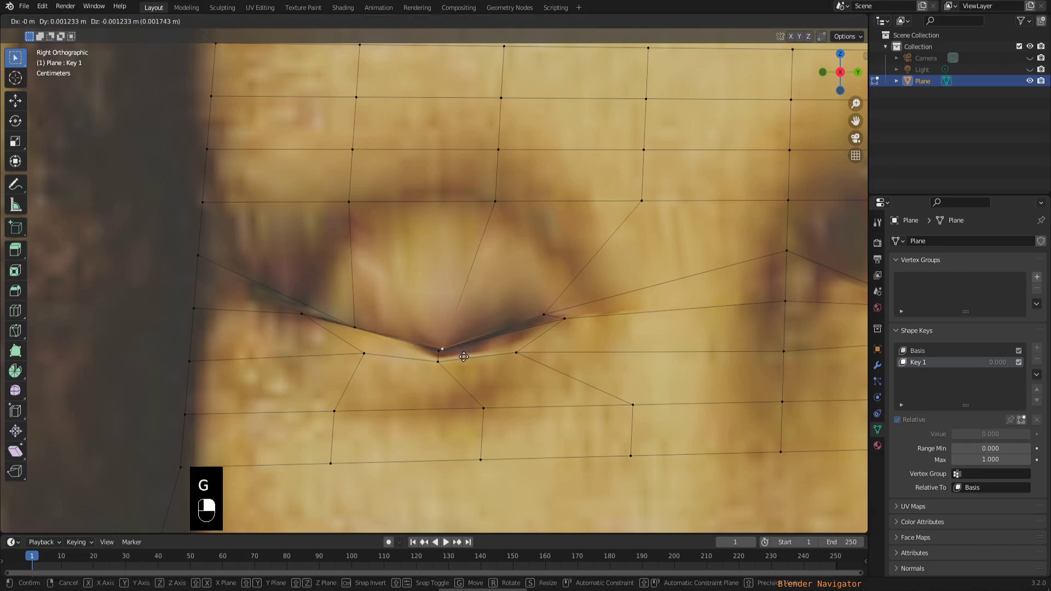
pyautogui.middleClick(547, 312)
pyautogui.press('g')
# Check both closed eyes, then delete the plane's shape keys so the eyes reopen
pyautogui.moveTo(542, 320); pyautogui.dragTo(488, 229)
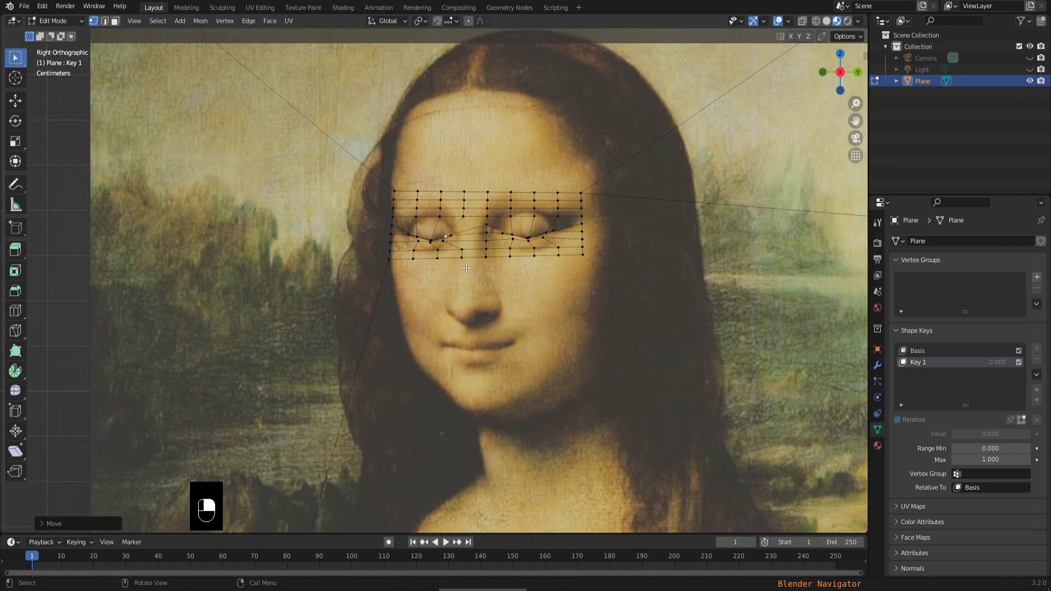
pyautogui.moveTo(753, 467); pyautogui.dragTo(987, 435)
pyautogui.press('Tab')
pyautogui.moveTo(986, 435); pyautogui.dragTo(551, 215)
pyautogui.moveTo(550, 215); pyautogui.dragTo(865, 22)
pyautogui.press('Tab')
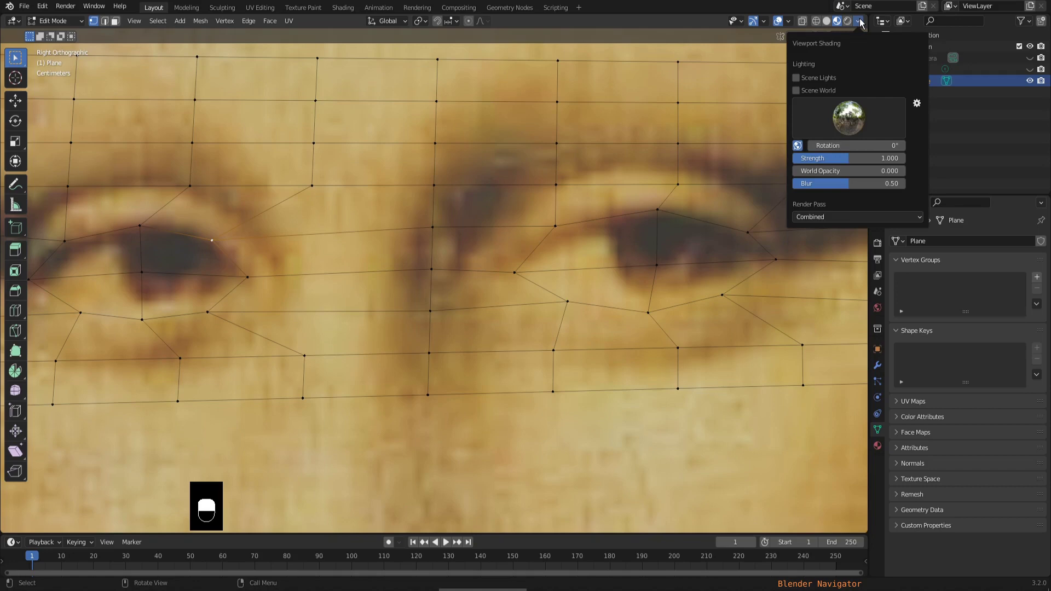
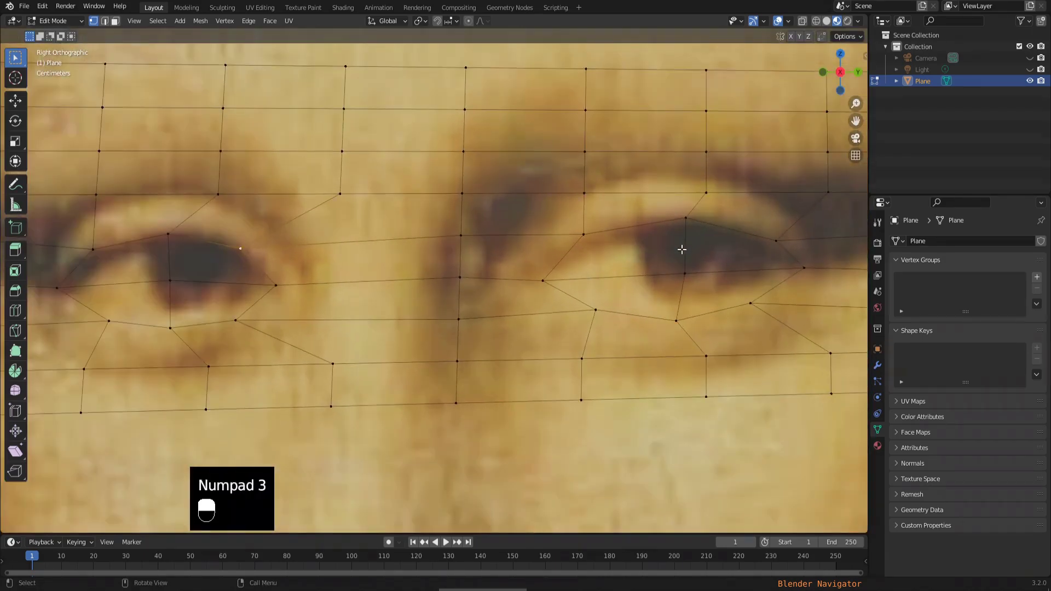
# Review the Viewport Shading popover and switch the mesh to Face Select mode
pyautogui.moveTo(612, 244); pyautogui.dragTo(684, 290)
pyautogui.moveTo(685, 291); pyautogui.dragTo(719, 249)
pyautogui.press('3')
pyautogui.middleClick(719, 248)
pyautogui.click(723, 266)
# Select the faces filling the right-hand eye outline, partly catching the other eye's faces
pyautogui.moveTo(720, 289); pyautogui.dragTo(183, 261)
pyautogui.press('f')
pyautogui.middleClick(183, 262)
pyautogui.moveTo(183, 261); pyautogui.dragTo(144, 290)
pyautogui.click(171, 300)
# Subdivide the eye outline faces, return to vertex select and leave Edit Mode
pyautogui.middleClick(200, 300)
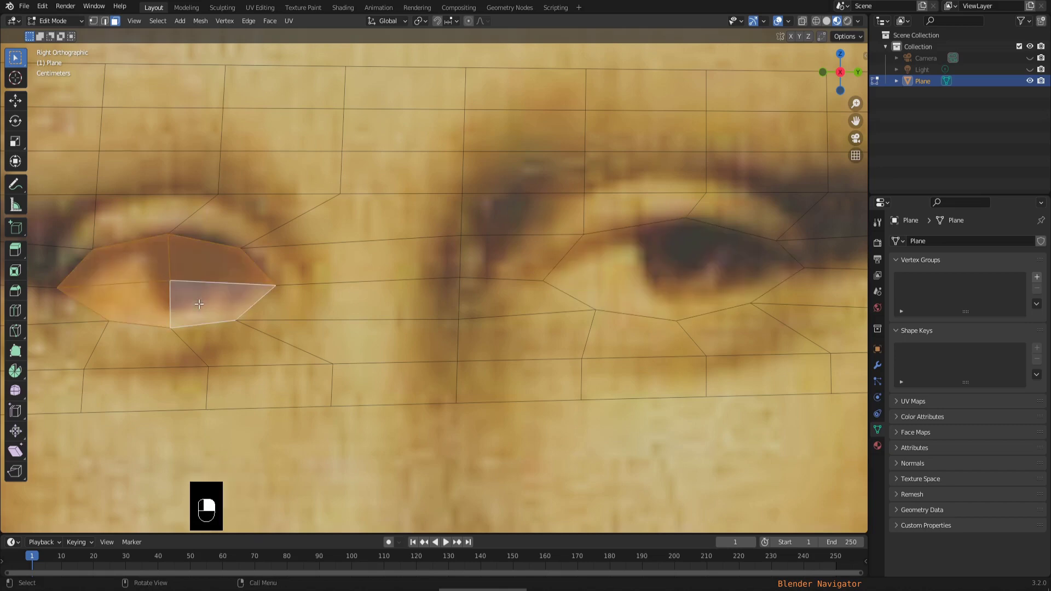
pyautogui.press('f')
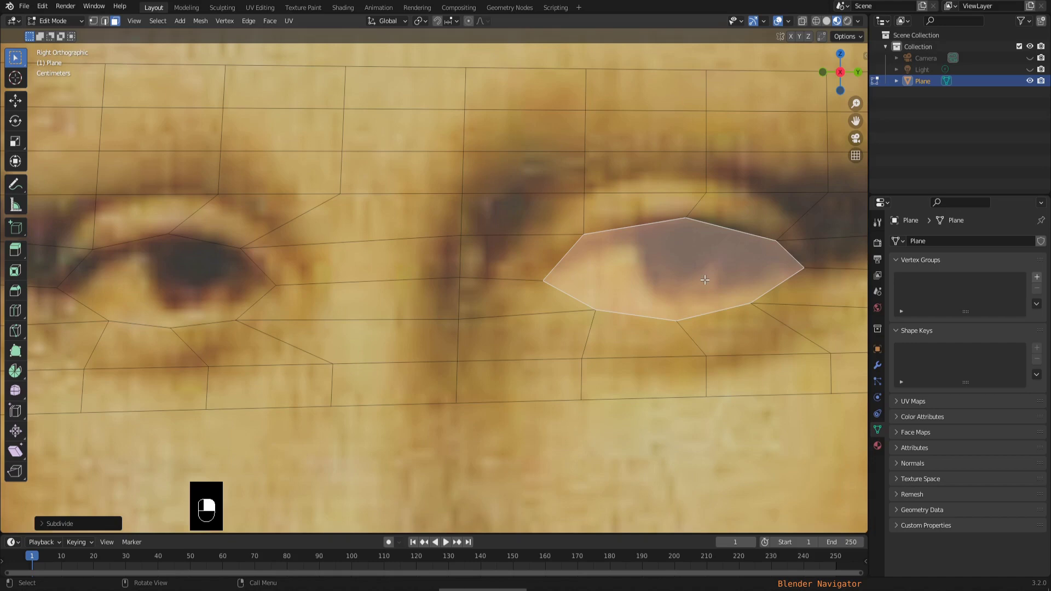
pyautogui.press('1')
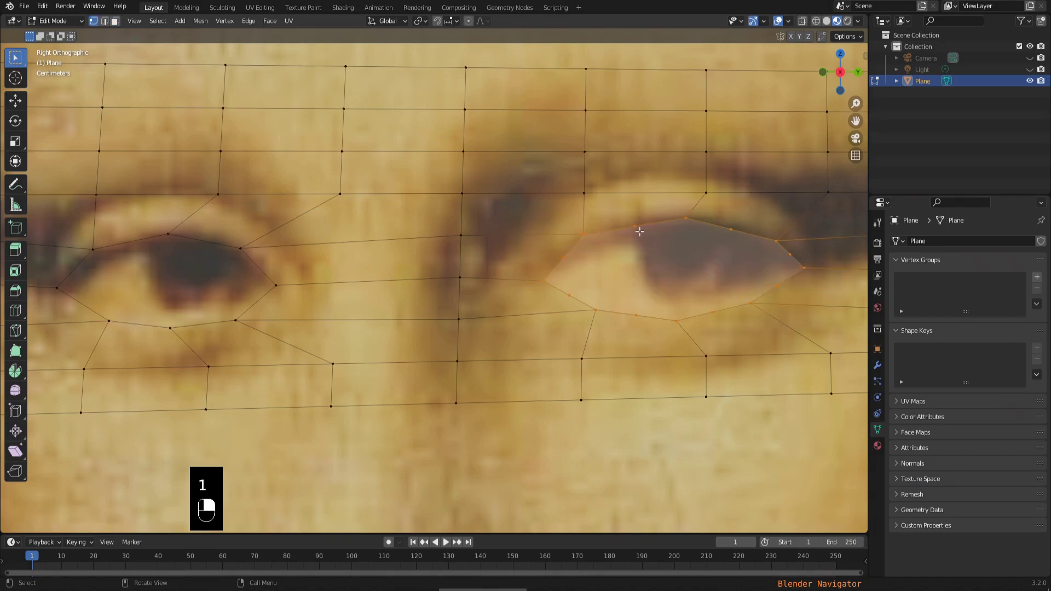
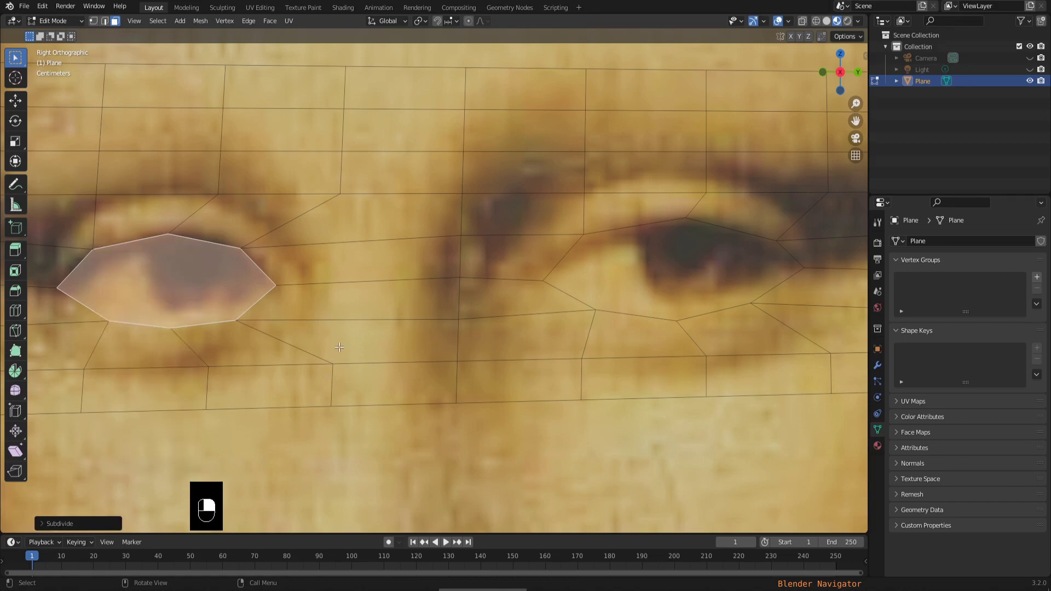
pyautogui.press('1')
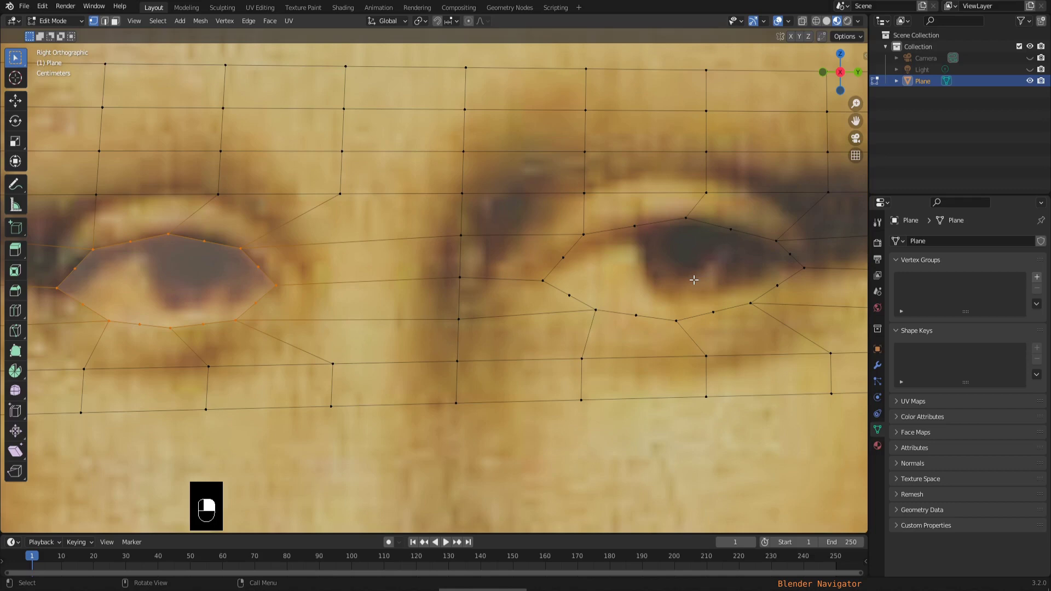
pyautogui.press('Tab')
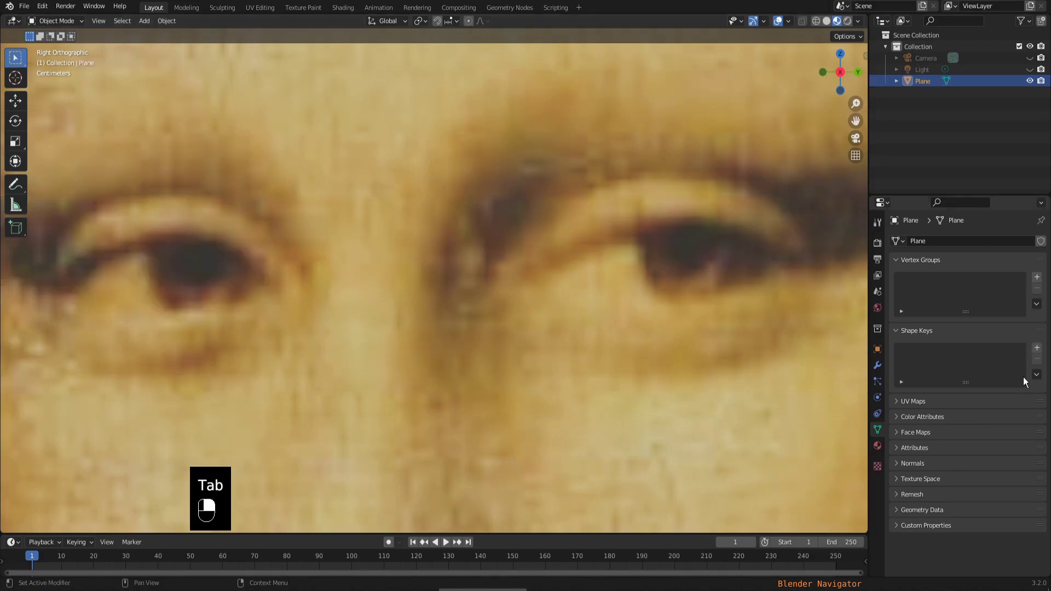
# Add Basis and Key 1 shape keys to the plane and start editing the mesh on Key 1
pyautogui.moveTo(1043, 350); pyautogui.dragTo(624, 290)
pyautogui.press('Tab')
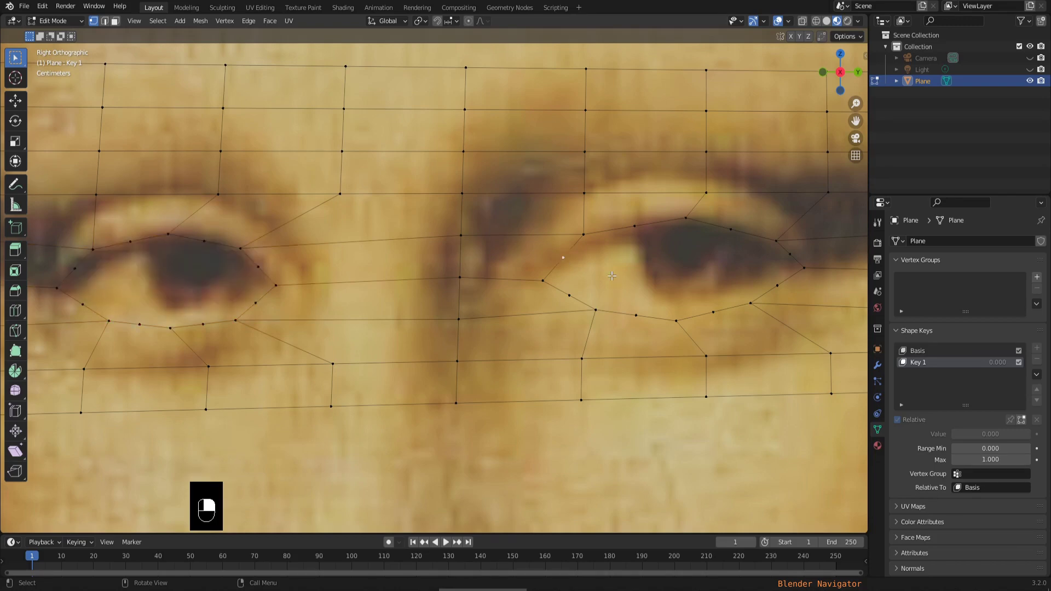
# Move the right eye's first upper-lid vertices down onto the lower lid with G
pyautogui.press('g')
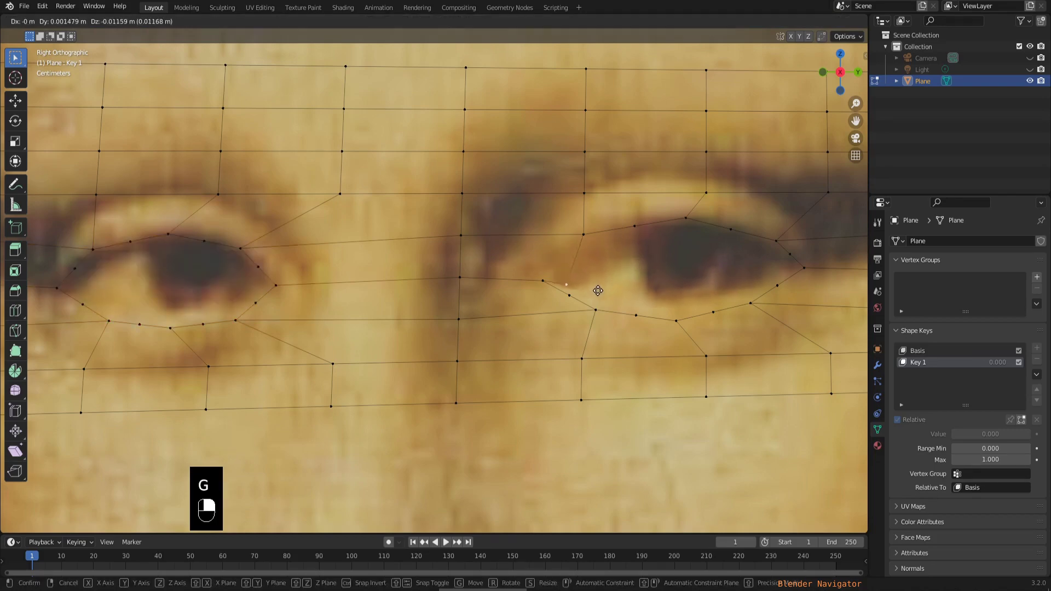
pyautogui.click(588, 232)
pyautogui.press('g')
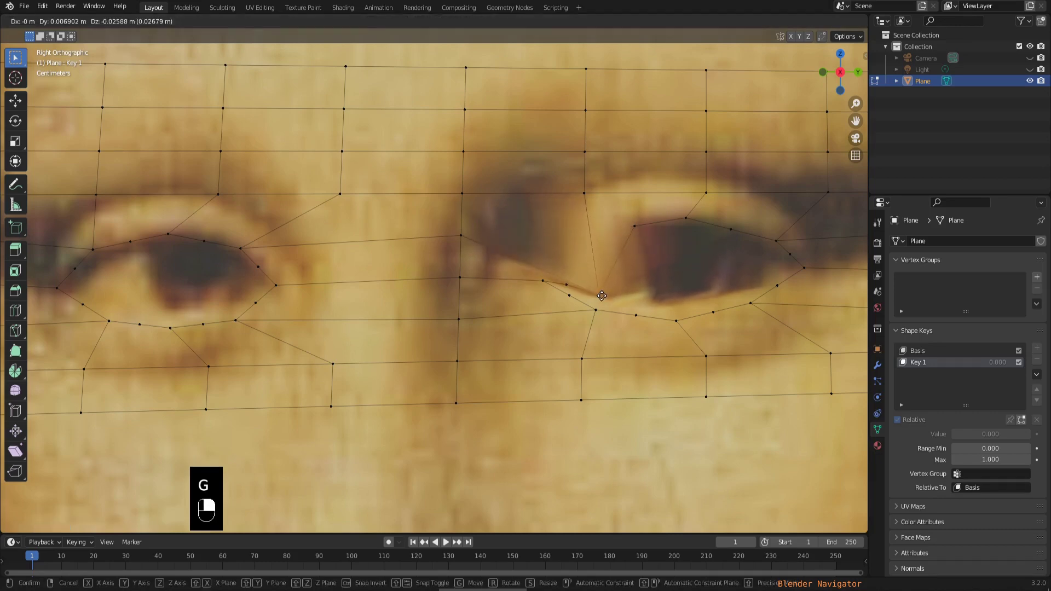
pyautogui.click(635, 222)
pyautogui.press('g')
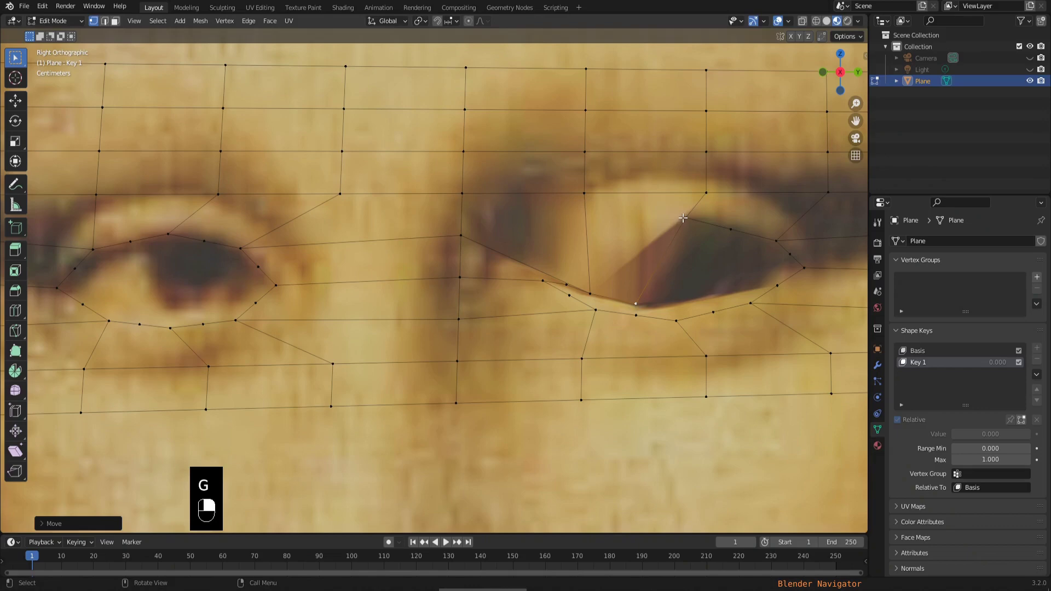
pyautogui.press('g')
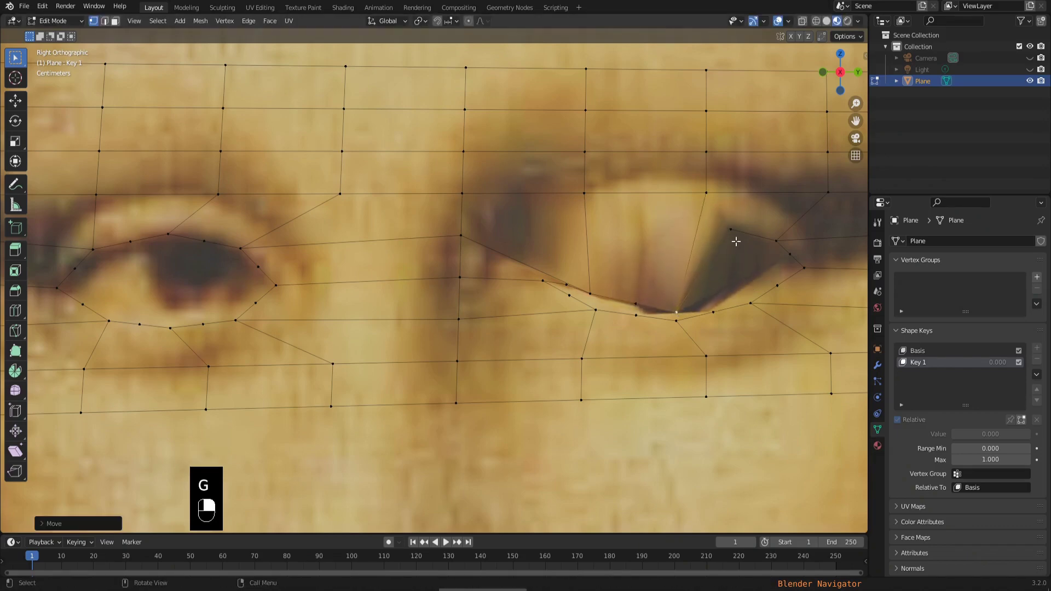
pyautogui.press('g')
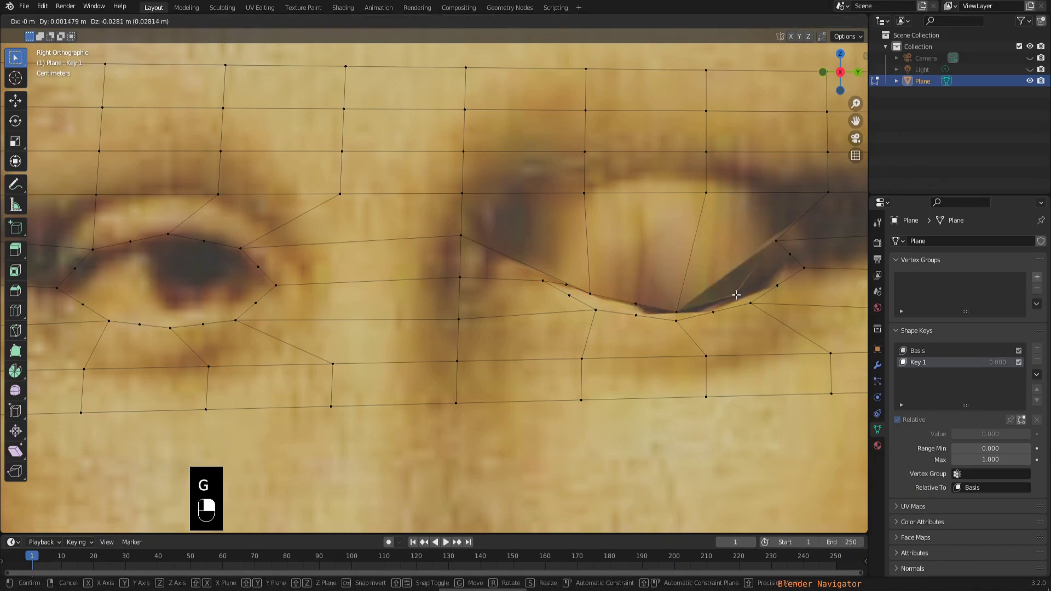
pyautogui.click(780, 237)
pyautogui.press('g')
pyautogui.moveTo(766, 284); pyautogui.dragTo(792, 256)
pyautogui.moveTo(792, 256); pyautogui.dragTo(773, 281)
# Lower the remaining right-eye upper-lid vertices onto the lower lid, mostly closing the eye
pyautogui.press('g')
pyautogui.moveTo(773, 281); pyautogui.dragTo(793, 253)
pyautogui.middleClick(793, 253)
pyautogui.moveTo(798, 257); pyautogui.dragTo(774, 221)
pyautogui.press('g')
pyautogui.middleClick(774, 222)
pyautogui.moveTo(773, 224); pyautogui.dragTo(553, 223)
pyautogui.press('g')
pyautogui.press('g')
pyautogui.press('g')
pyautogui.middleClick(553, 223)
pyautogui.moveTo(557, 229); pyautogui.dragTo(583, 247)
# Nudge the last right-eye upper-lid vertices onto the lower-lid edge so the eye is fully shut
pyautogui.press('g')
pyautogui.press('g')
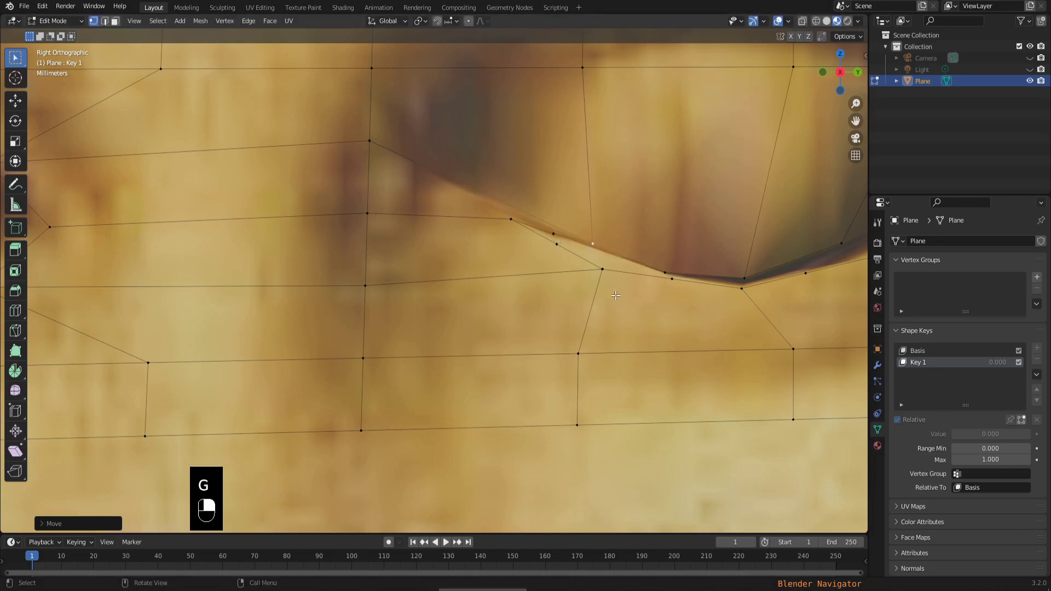
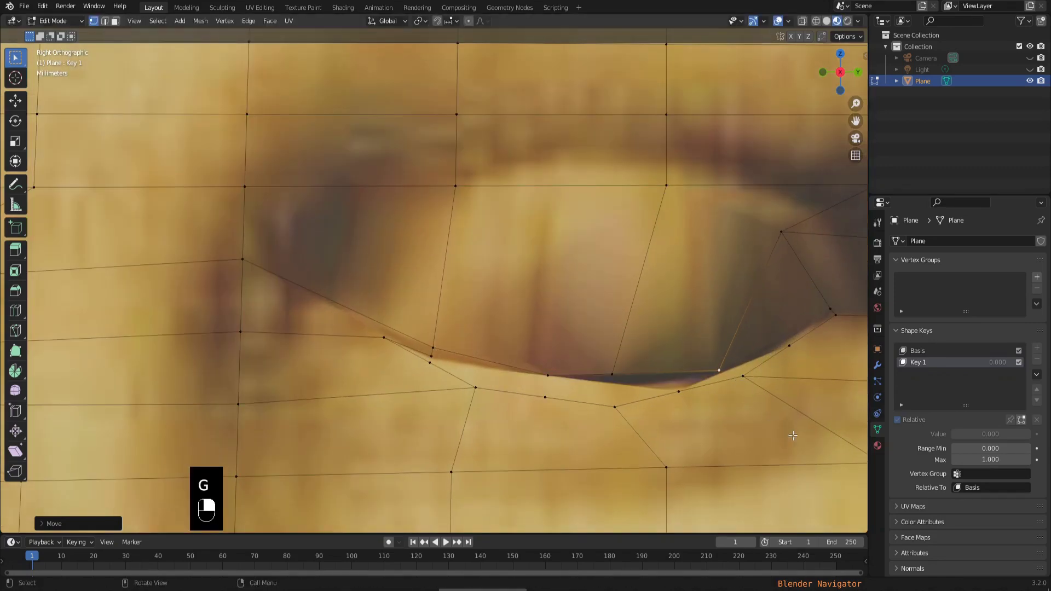
pyautogui.moveTo(763, 381); pyautogui.dragTo(684, 342)
pyautogui.middleClick(684, 351)
pyautogui.rightClick(684, 351)
pyautogui.press('g')
pyautogui.moveTo(728, 344); pyautogui.dragTo(722, 319)
pyautogui.middleClick(722, 319)
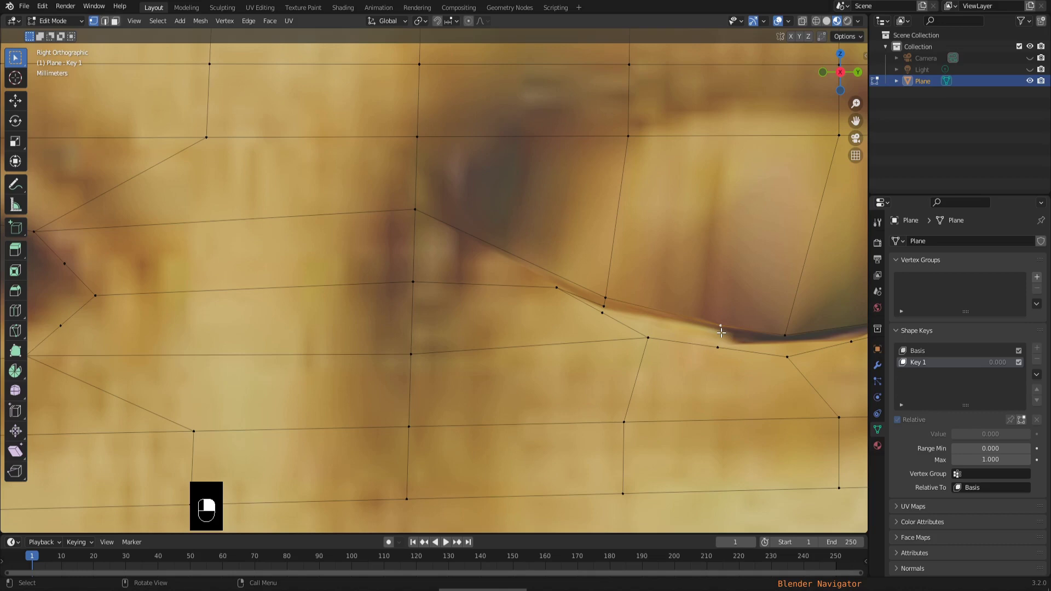
pyautogui.press('g')
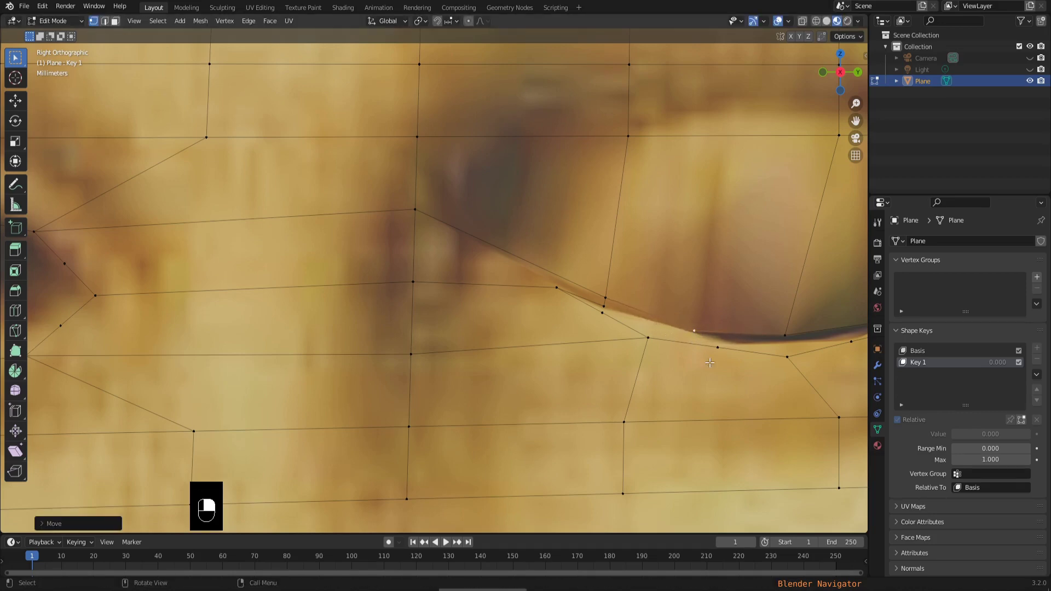
pyautogui.moveTo(740, 341); pyautogui.dragTo(498, 323)
pyautogui.press('g')
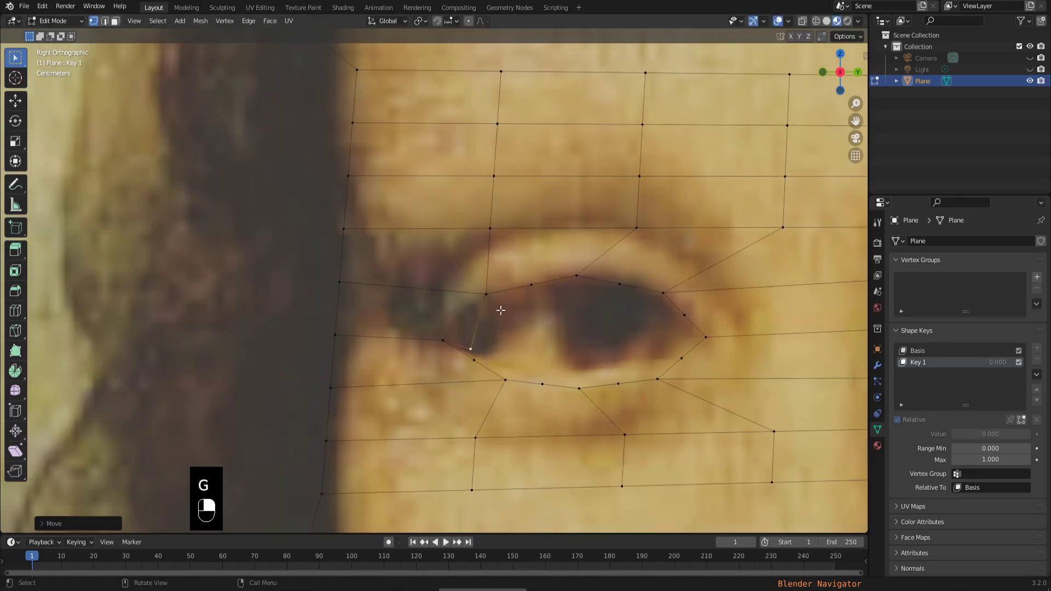
# Pull the left eye's top and first upper-lid vertices down onto the lower lid
pyautogui.middleClick(578, 273)
pyautogui.press('g')
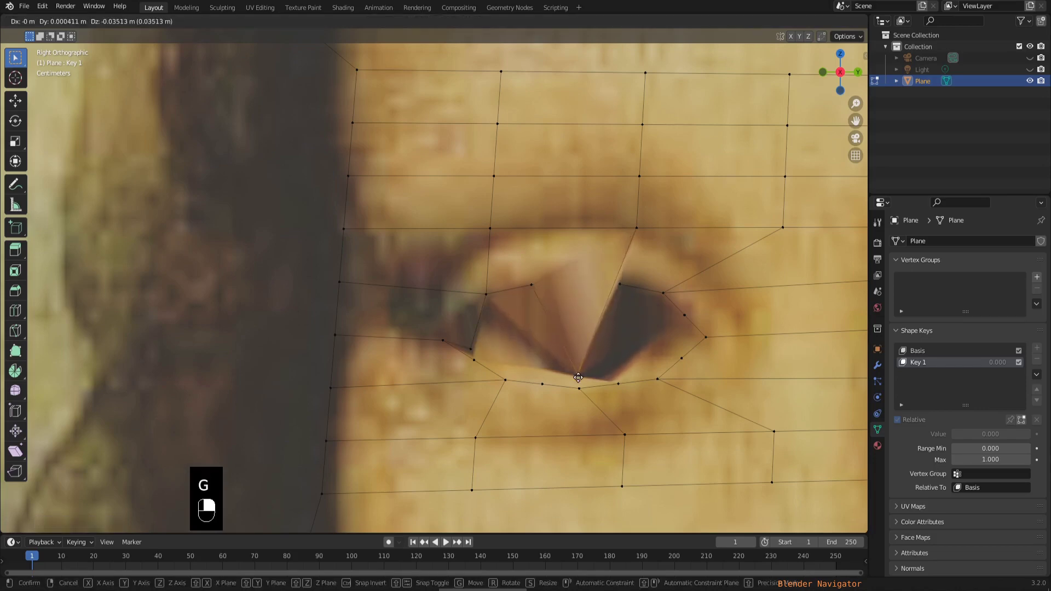
pyautogui.moveTo(542, 309); pyautogui.dragTo(623, 282)
pyautogui.press('g')
pyautogui.press('g')
pyautogui.middleClick(622, 282)
pyautogui.moveTo(633, 307); pyautogui.dragTo(580, 371)
pyautogui.press('g')
pyautogui.middleClick(580, 372)
pyautogui.moveTo(583, 376); pyautogui.dragTo(667, 287)
# Lower the left eye's middle upper-lid vertices onto the lower lid one by one
pyautogui.press('g')
pyautogui.middleClick(667, 287)
pyautogui.moveTo(669, 305); pyautogui.dragTo(689, 312)
pyautogui.press('g')
pyautogui.middleClick(688, 311)
pyautogui.moveTo(688, 321); pyautogui.dragTo(695, 328)
pyautogui.press('g')
pyautogui.press('g')
pyautogui.middleClick(695, 328)
pyautogui.moveTo(696, 334); pyautogui.dragTo(670, 288)
# Move the left eye's last upper-lid and outer-corner vertices down, leaving a stretched spike
pyautogui.press('g')
pyautogui.middleClick(670, 288)
pyautogui.moveTo(670, 298); pyautogui.dragTo(697, 326)
pyautogui.press('g')
pyautogui.moveTo(699, 326); pyautogui.dragTo(674, 323)
pyautogui.press('g')
pyautogui.middleClick(674, 323)
pyautogui.press('g')
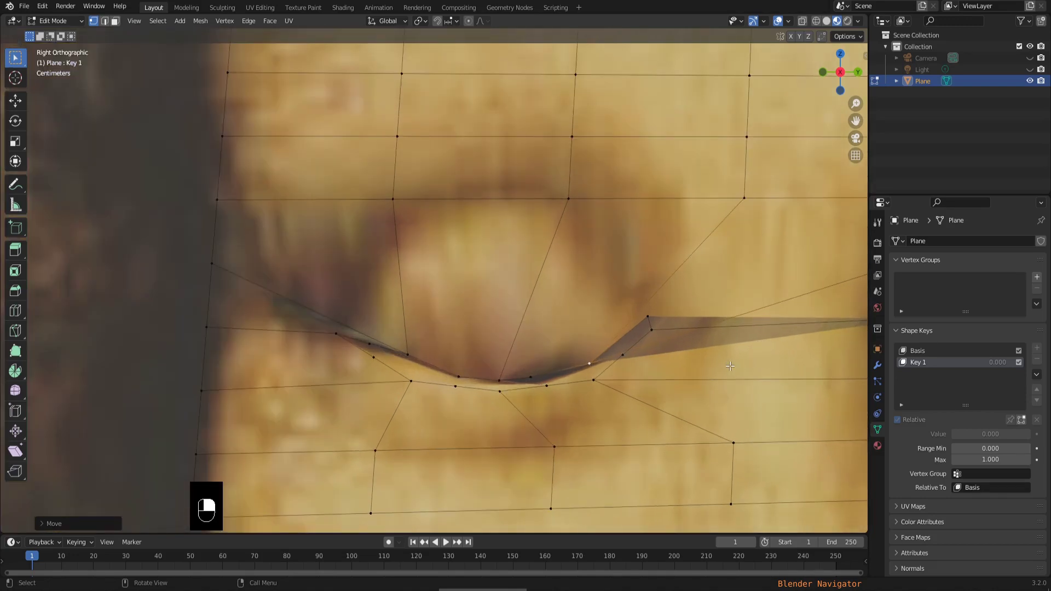
# Dissolve the stray spike edge at the left eye's outer corner and return to vertex select
pyautogui.press('3')
pyautogui.middleClick(685, 344)
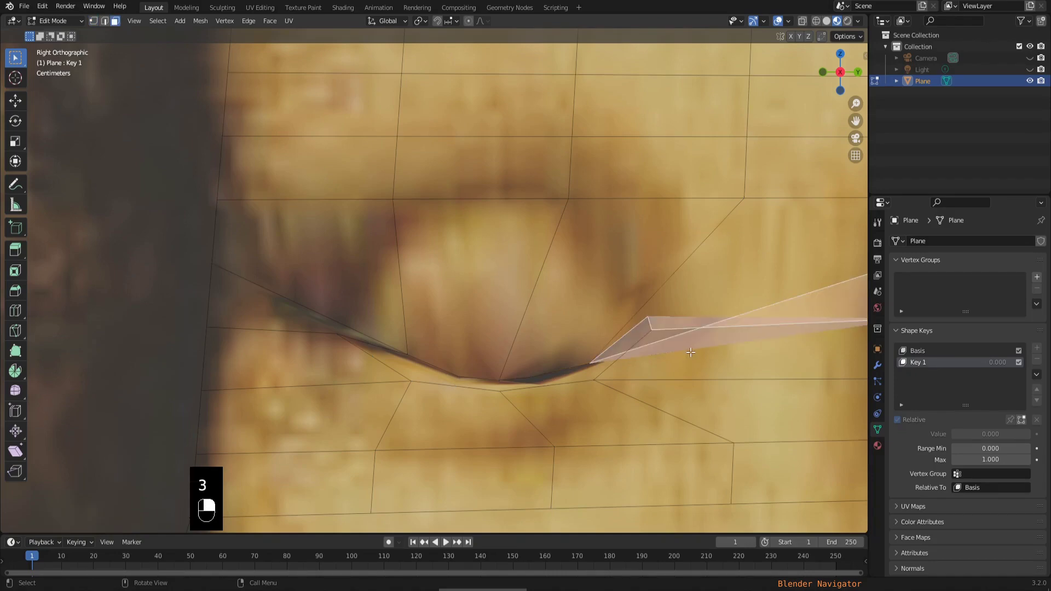
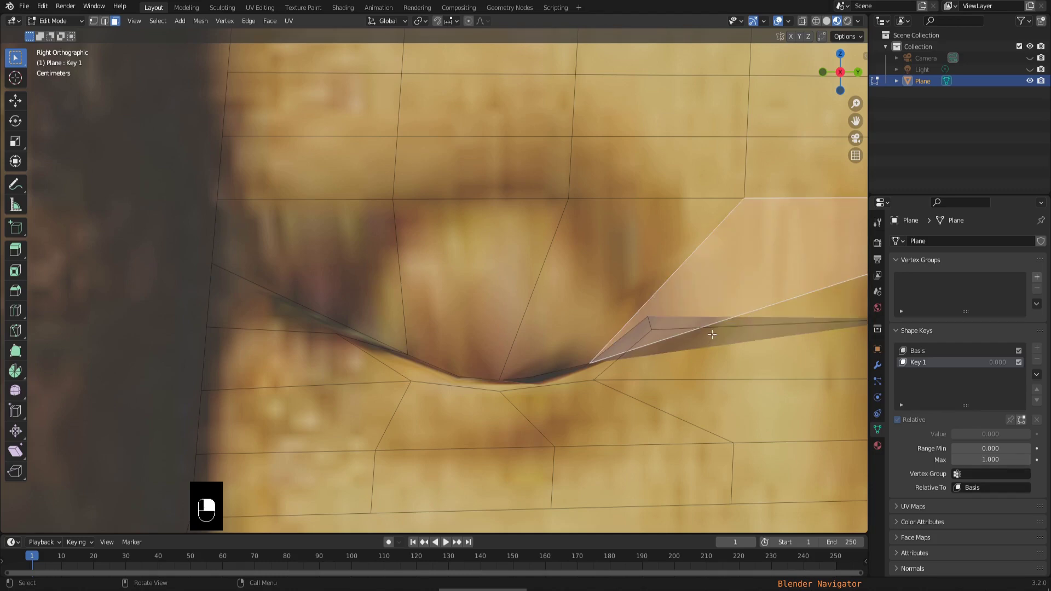
pyautogui.press('2')
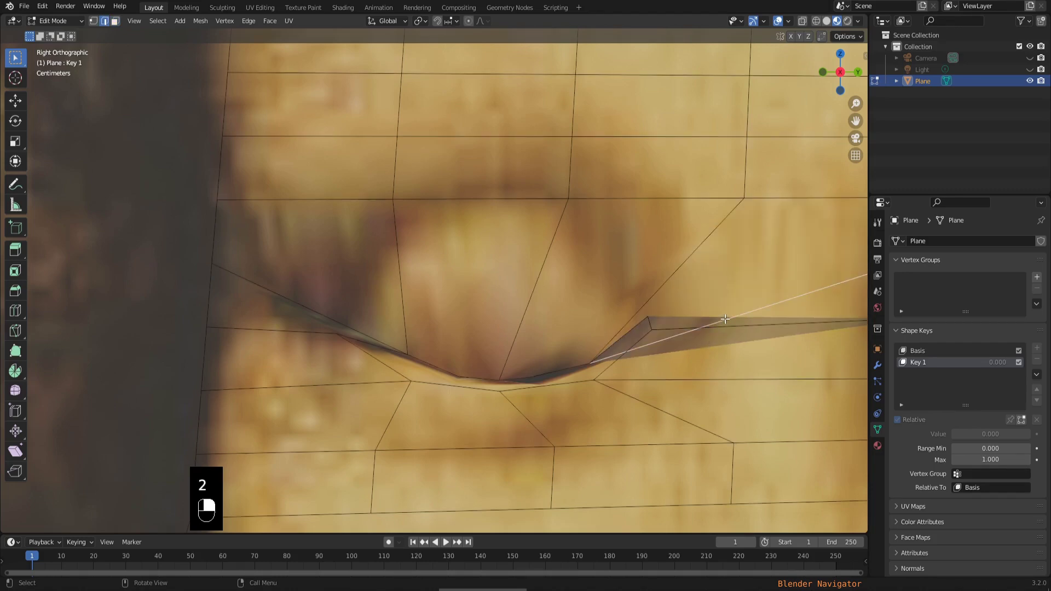
pyautogui.press('x')
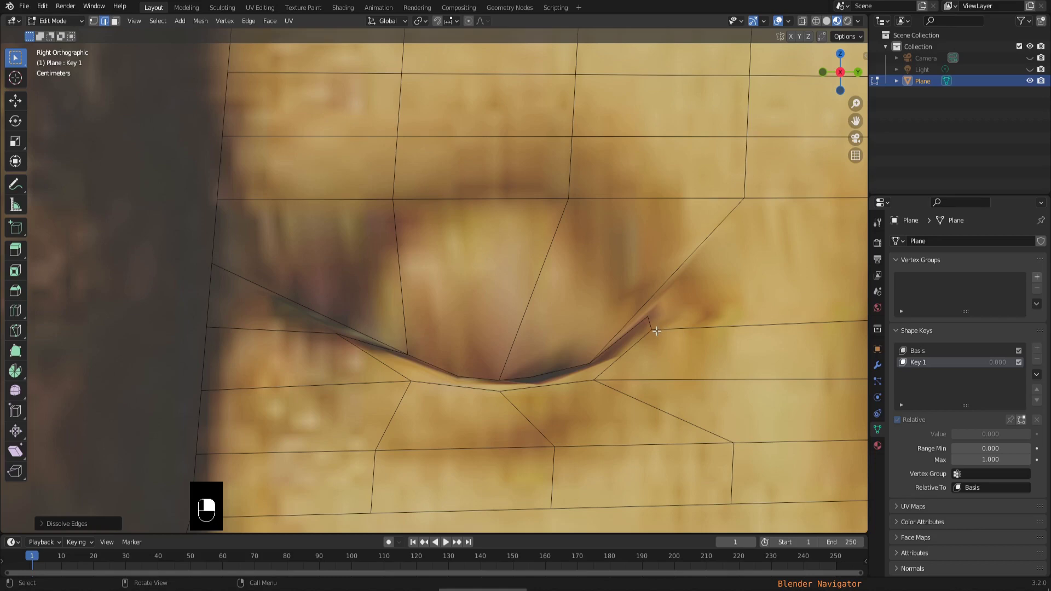
pyautogui.press('1')
# Seat the left eye's corner vertices on the lower lid so both Key 1 eyes are closed
pyautogui.middleClick(650, 313)
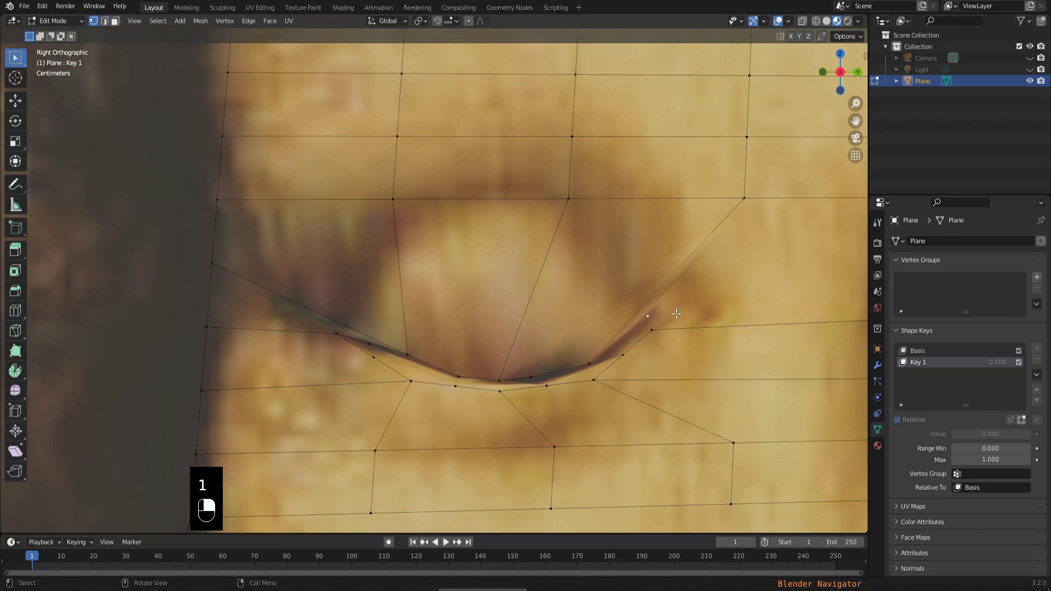
pyautogui.press('g')
pyautogui.moveTo(681, 320); pyautogui.dragTo(708, 269)
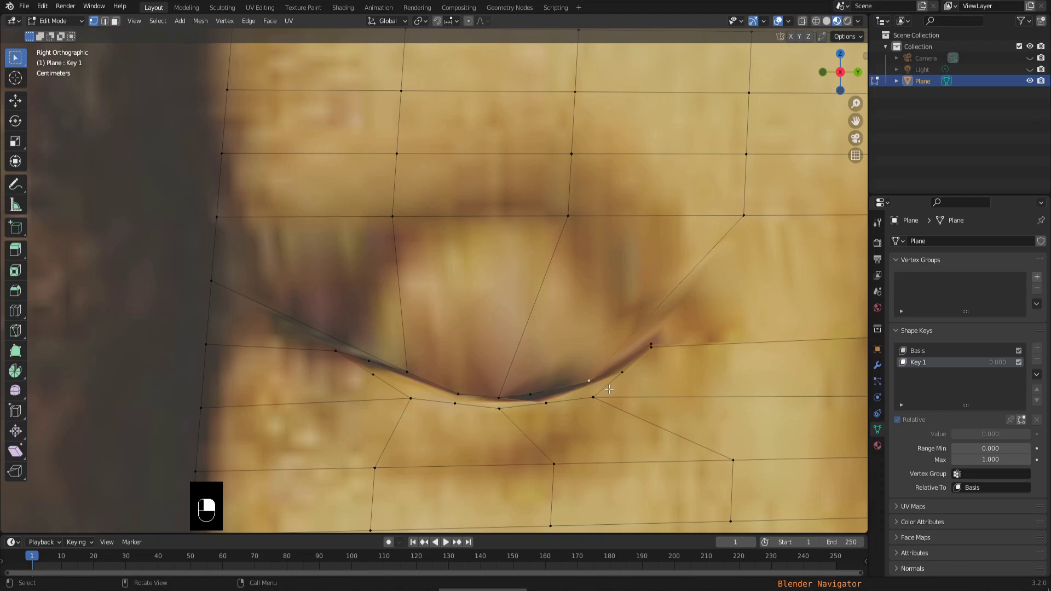
pyautogui.press('g')
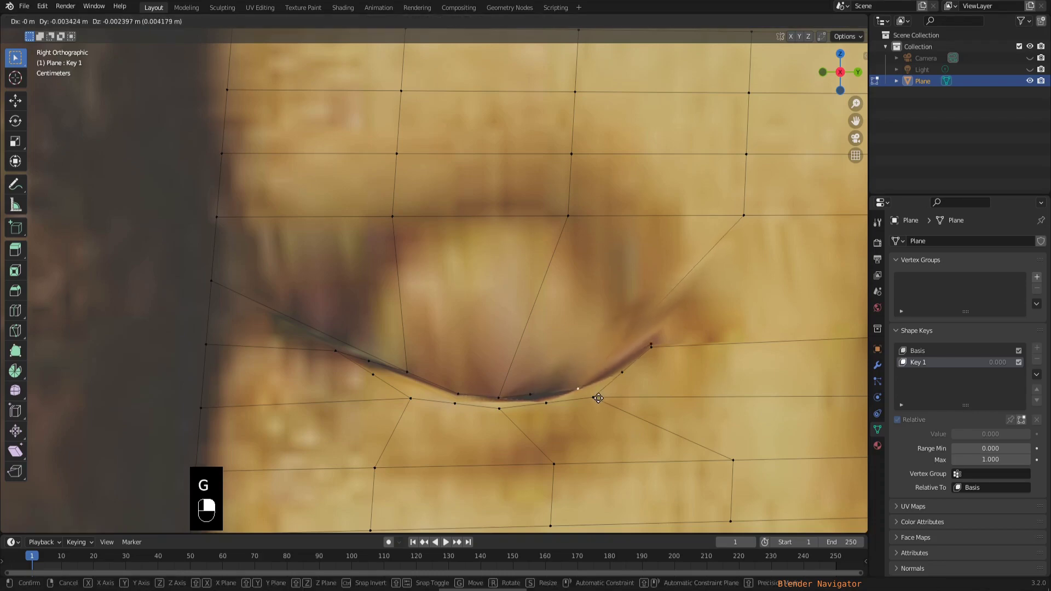
pyautogui.moveTo(609, 397); pyautogui.dragTo(747, 292)
# Leave Edit Mode, showing the open eyes with Key 1 at value 0.000
pyautogui.press('Tab')
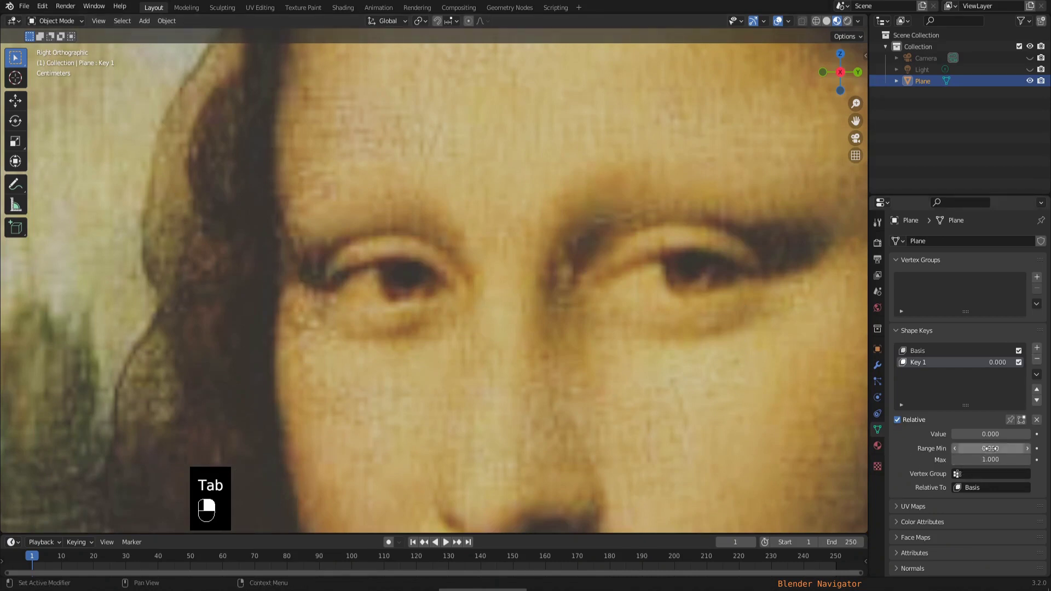